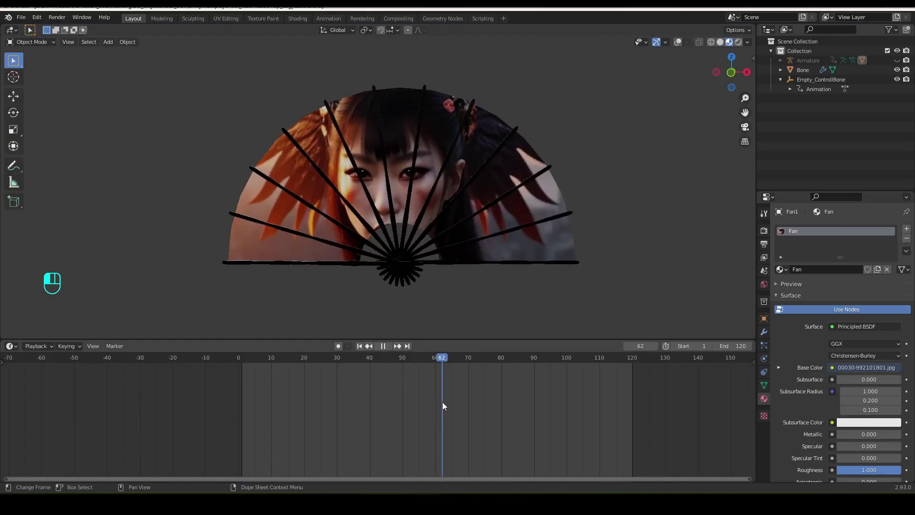
- Scrub the timeline to preview the finished fans' fold animations
left_click_drag(300, 417, 248, 441)
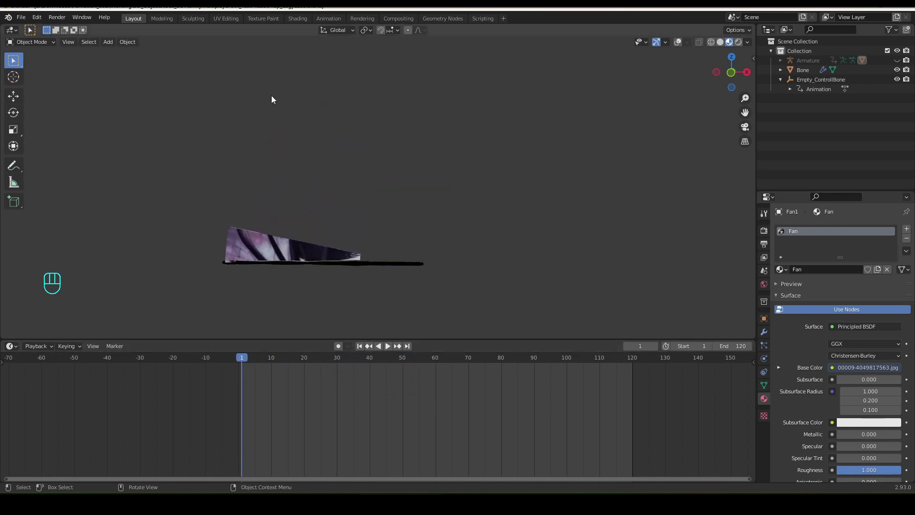
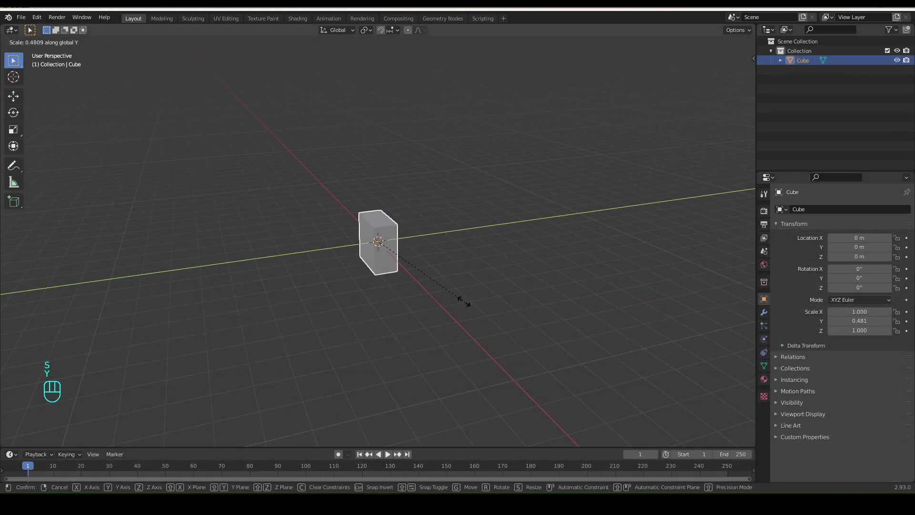
- Scale the default cube flat along its depth into a thin slat
left_click_drag(422, 278, 503, 273)
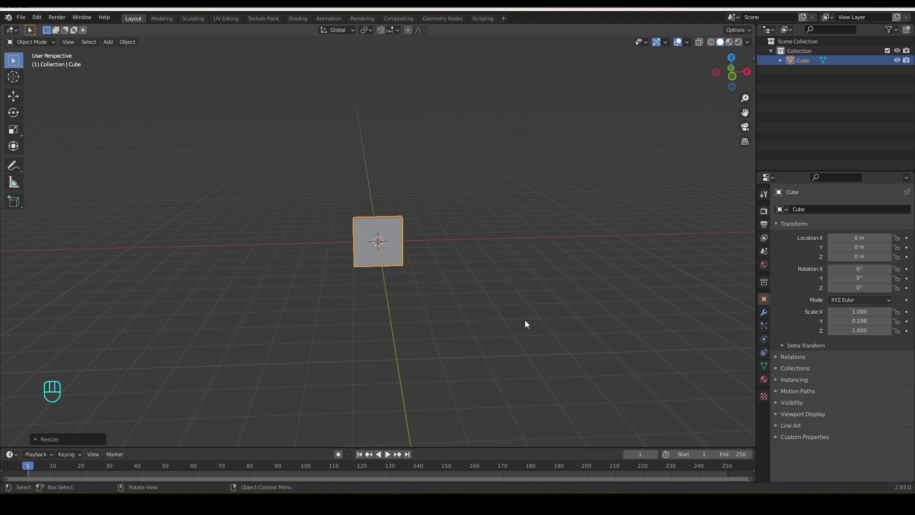
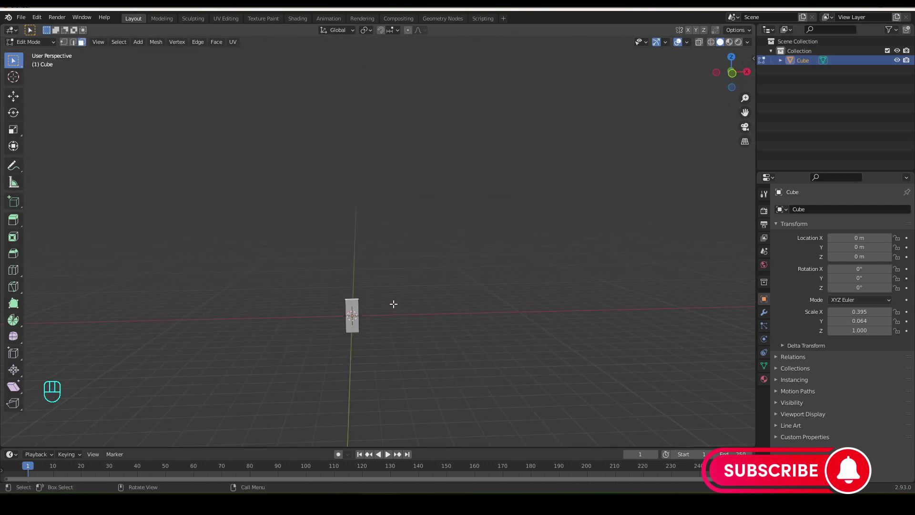
- Extrude the slat's top face upward into a tall strip
key("e")
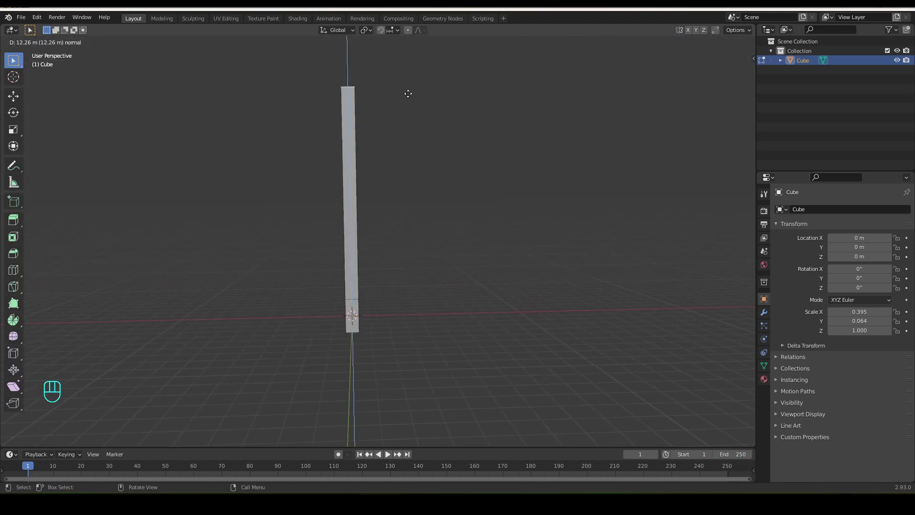
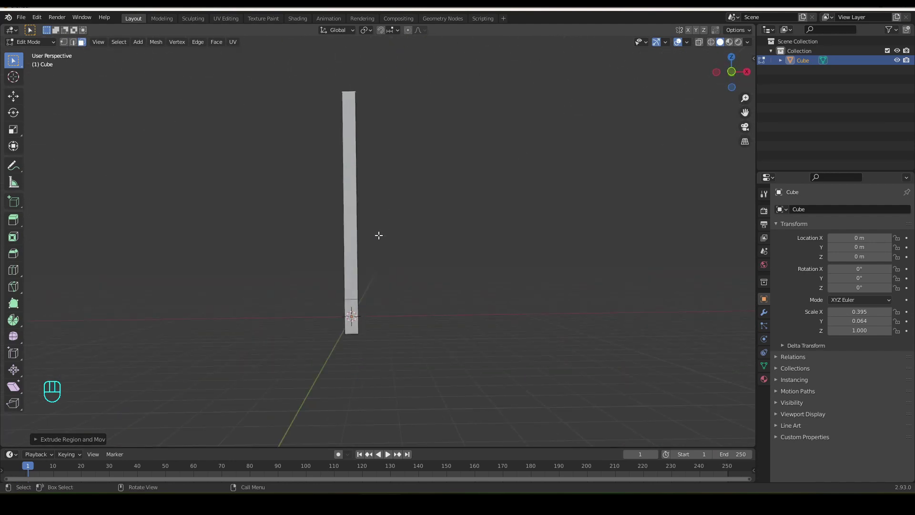
key("a")
left_click_drag(432, 280, 446, 186)
left_click_drag(443, 191, 452, 217)
left_click_drag(429, 237, 439, 402)
left_click_drag(423, 360, 414, 361)
middle_click(392, 268)
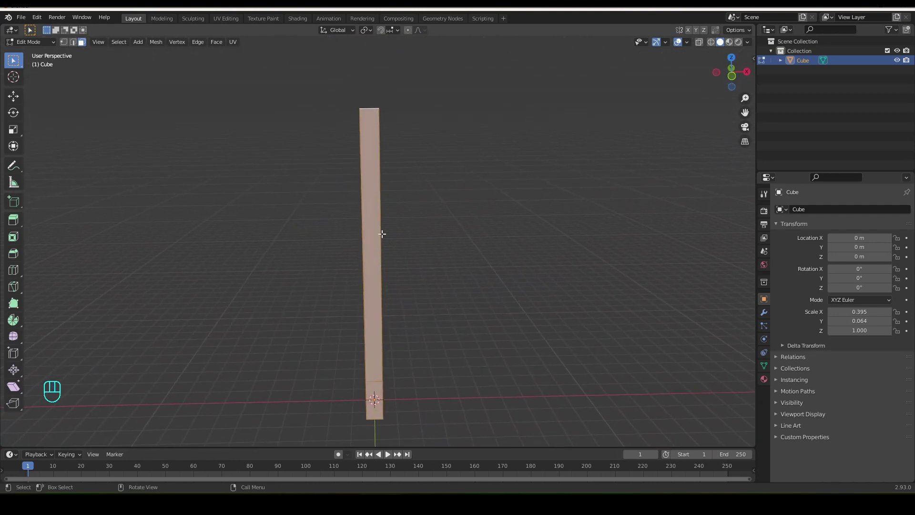
- Loop-cut the strip into 8 segments and scale selected edge rings narrower along X
key("ctrl+r")
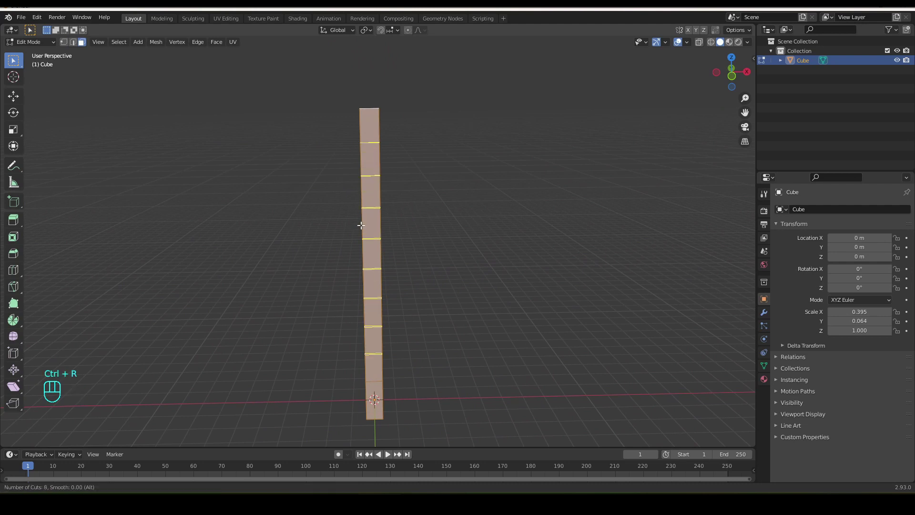
middle_click(428, 308)
middle_click(376, 217)
double_click(371, 166)
left_click_drag(393, 222, 390, 220)
key("s")
key("x")
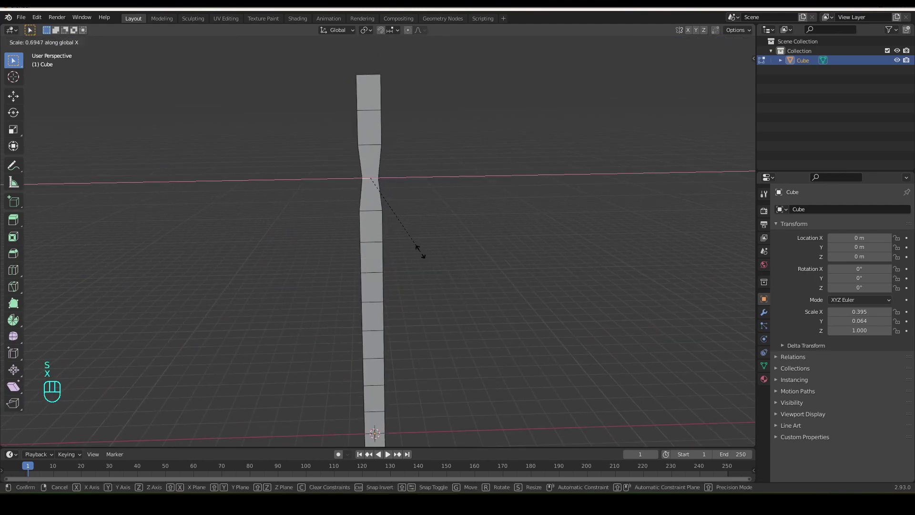
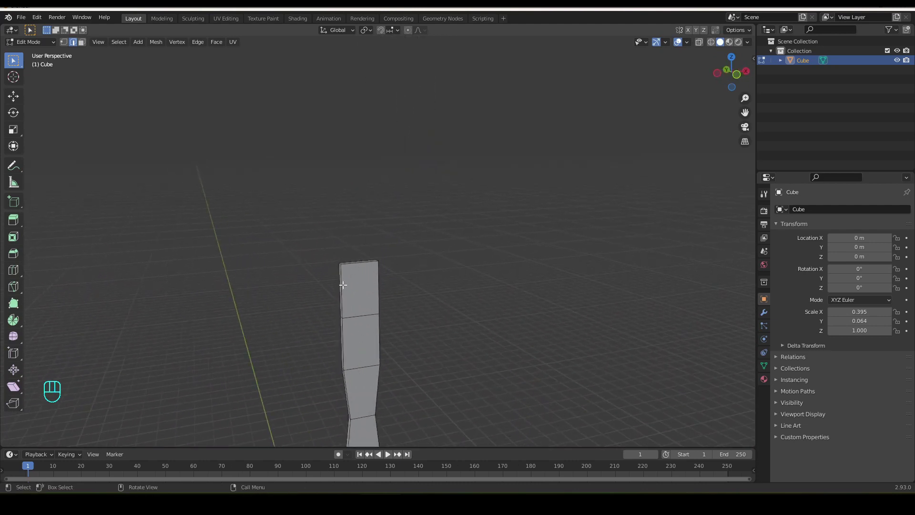
- Bevel the rib's two top edges with 2 segments to round off its tip
left_click(349, 287)
type("2")
left_click(337, 288)
key("ctrl+b")
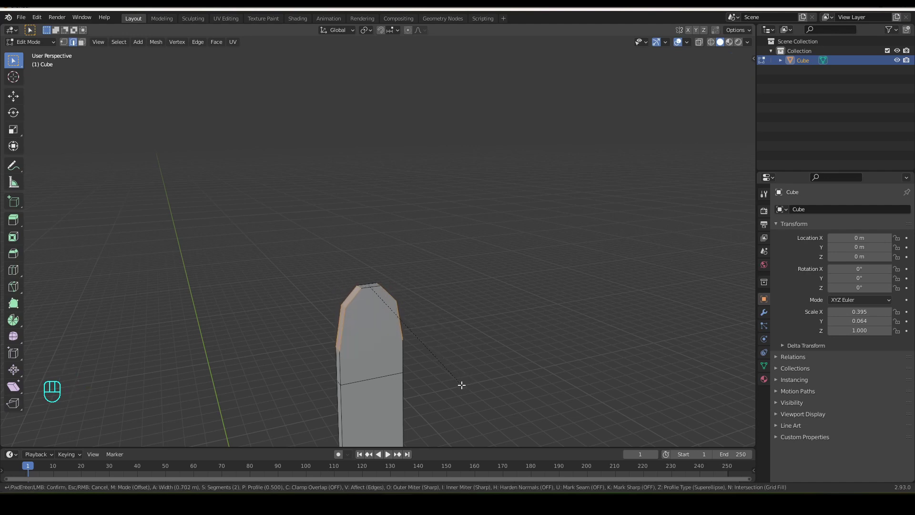
left_click_drag(459, 306, 413, 200)
left_click_drag(395, 241, 374, 247)
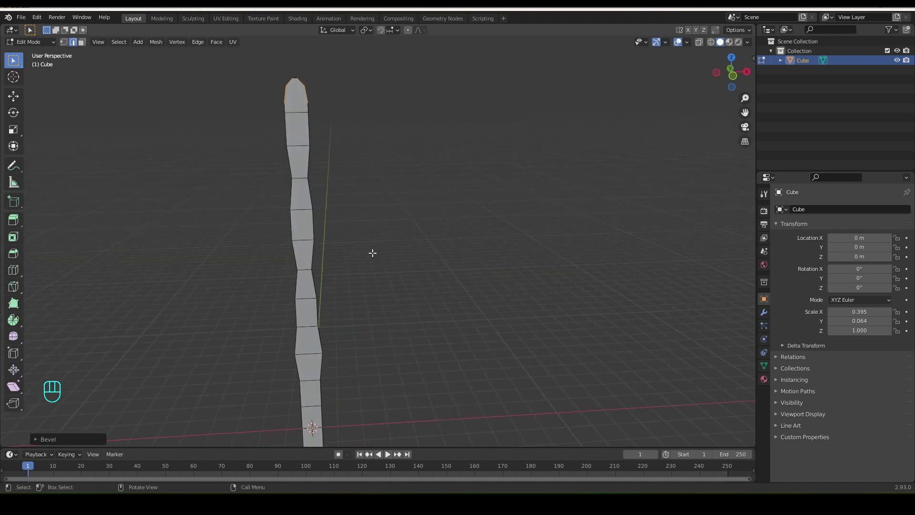
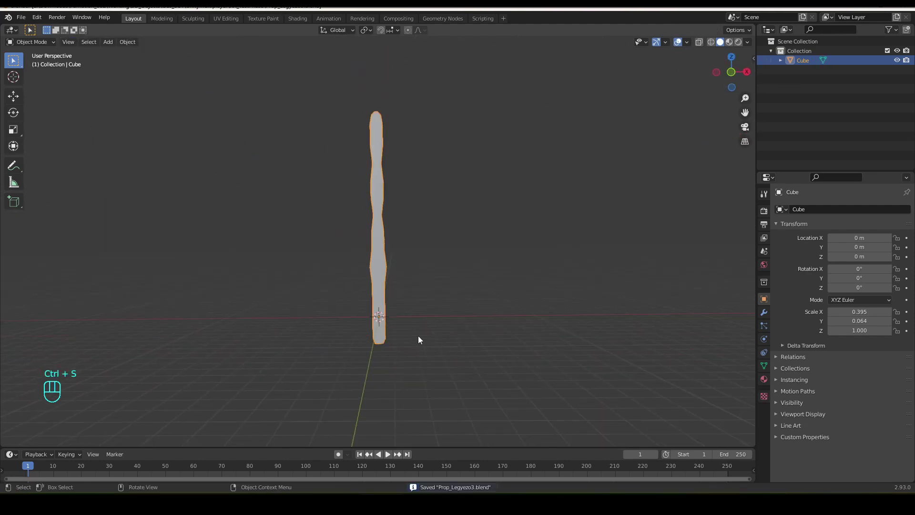
- Set the rib's Array modifier to Object Offset using the new Empty
left_click_drag(435, 339, 427, 336)
middle_click(437, 339)
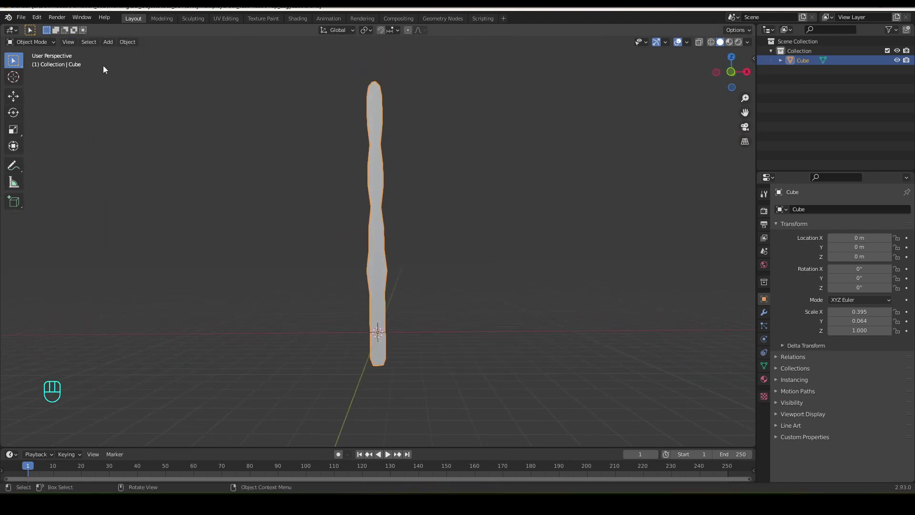
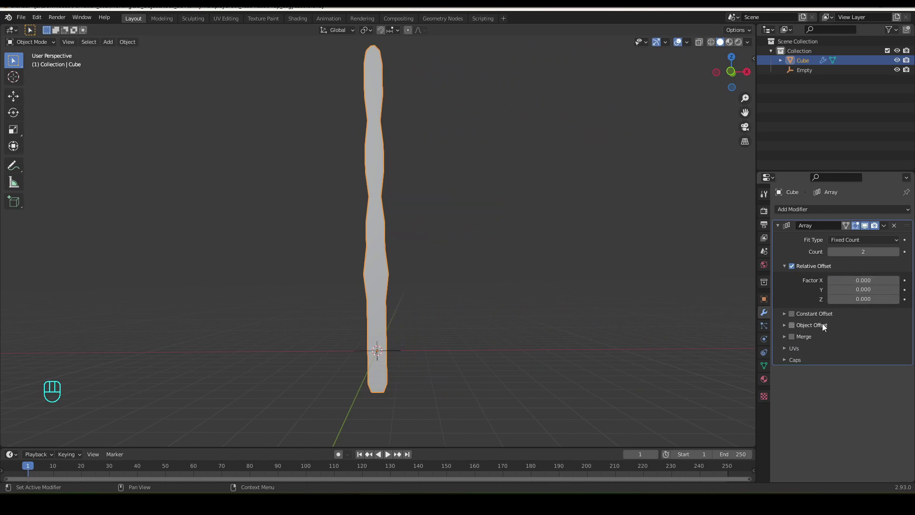
left_click(787, 331)
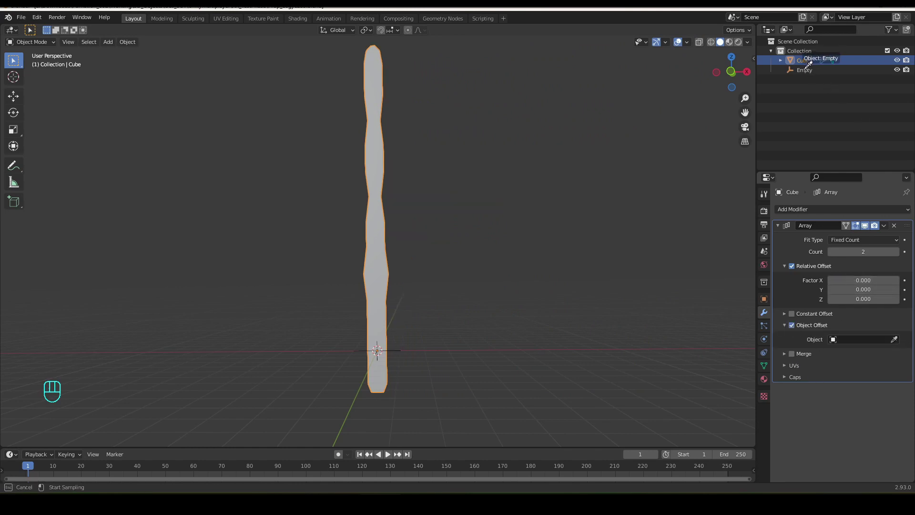
left_click_drag(572, 294, 590, 298)
- Apply all transforms, then test rotating the Empty about Y to fan out the copies
key("ctrl+a")
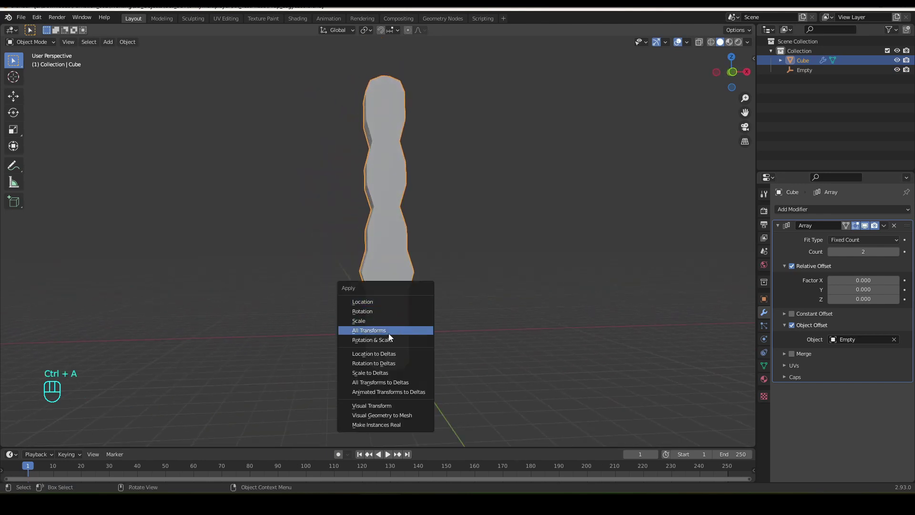
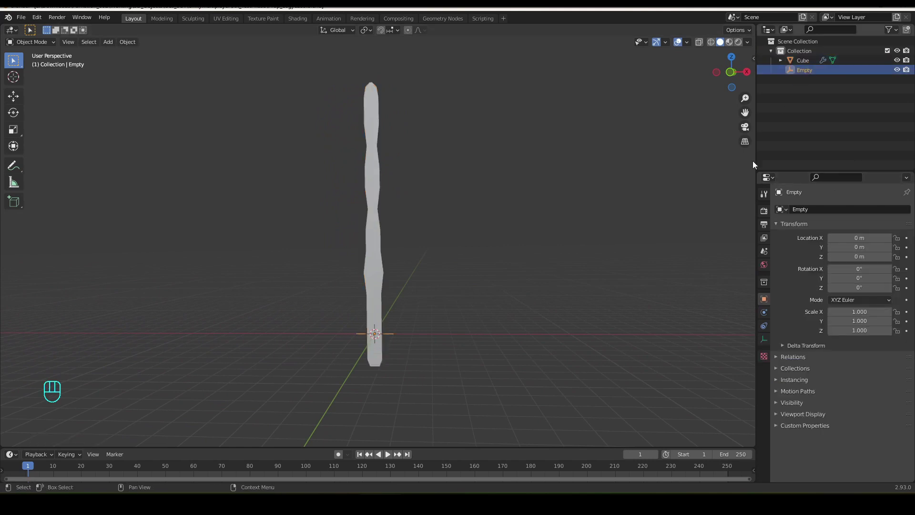
middle_click(519, 345)
key("r")
key("y")
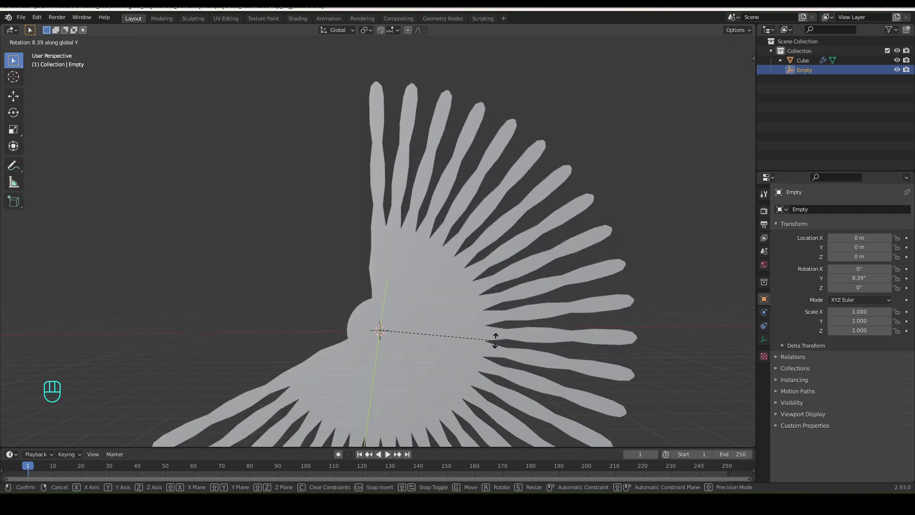
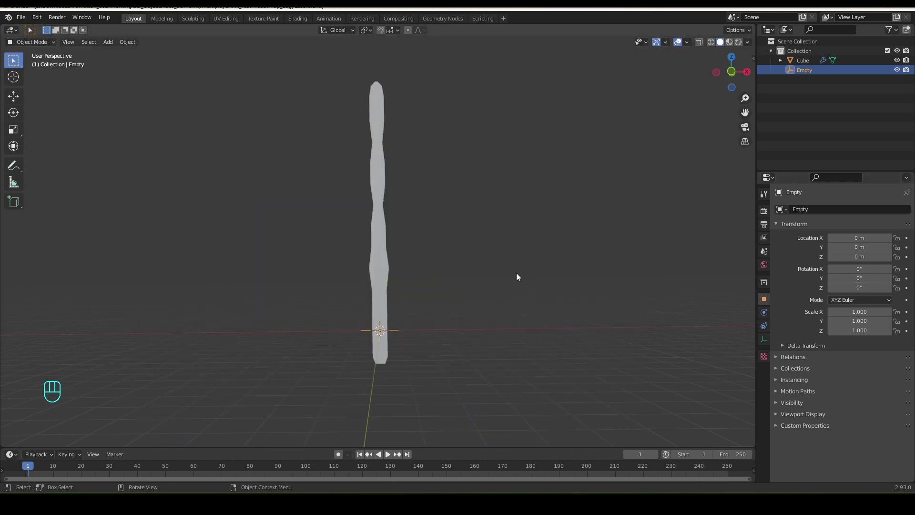
- From front view, rotate the rib about Y to lie flat and apply the rotation
left_click_drag(520, 263, 515, 258)
middle_click(462, 291)
left_click_drag(391, 266, 549, 395)
key("KP_1")
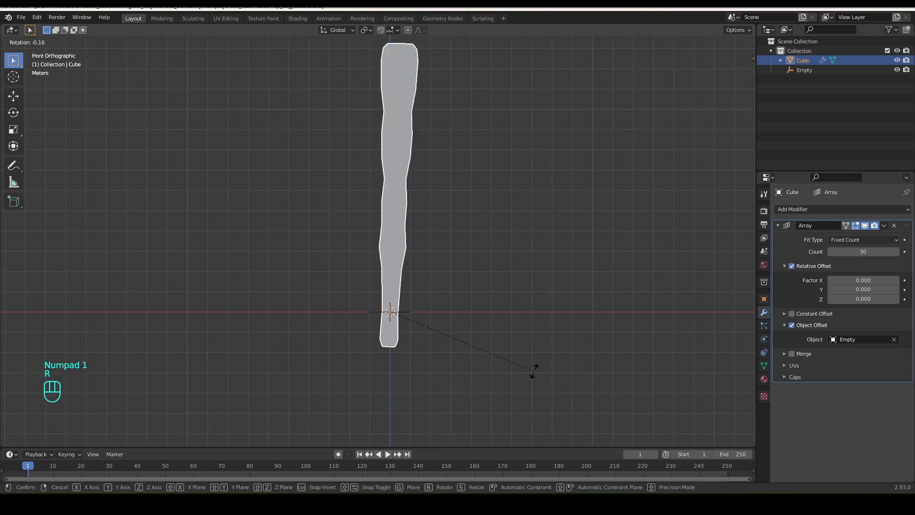
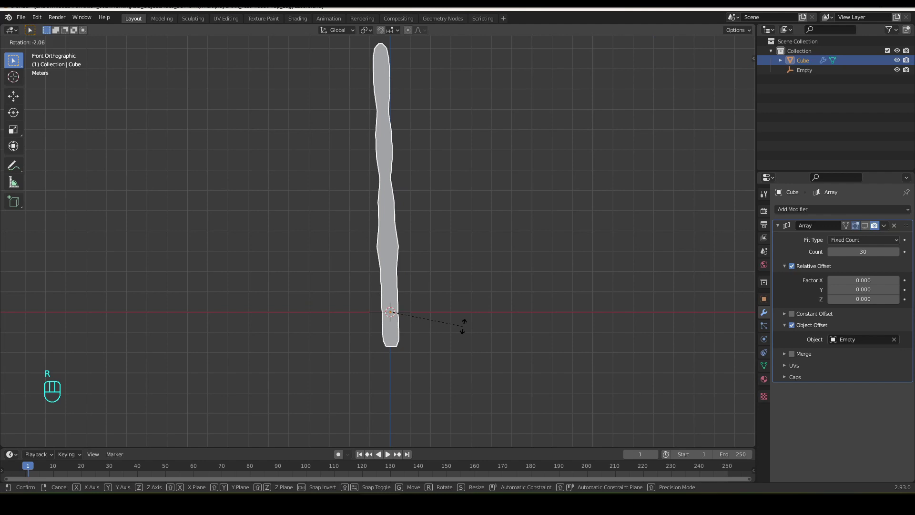
key("y")
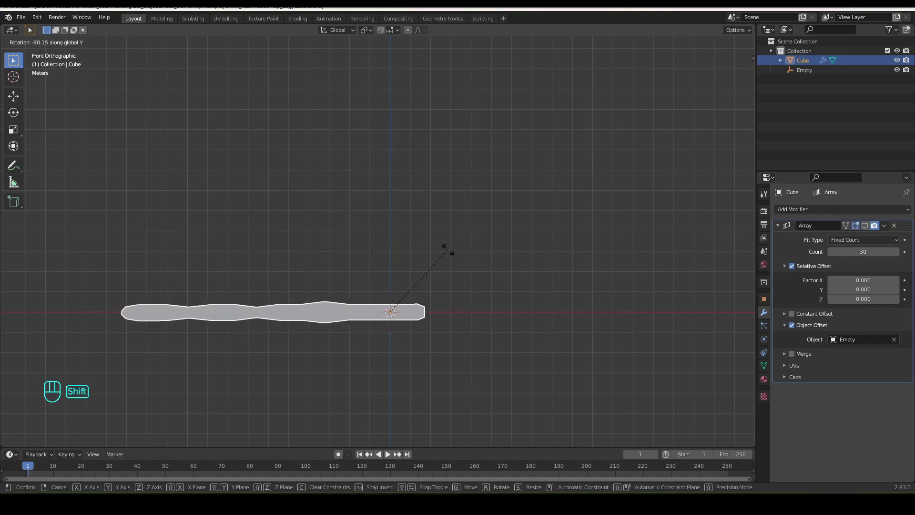
key("ctrl+a")
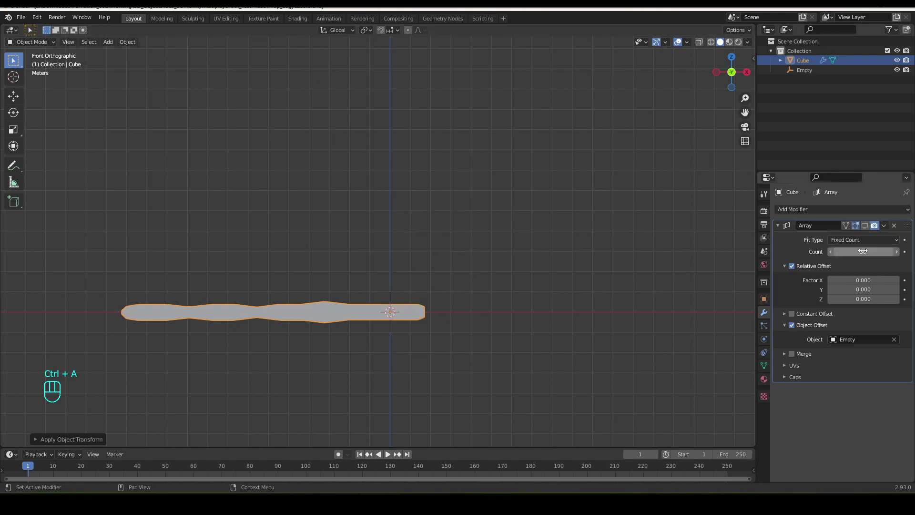
- Rotate the offset Empty about 6° on global Y to spread the blades
left_click(872, 231)
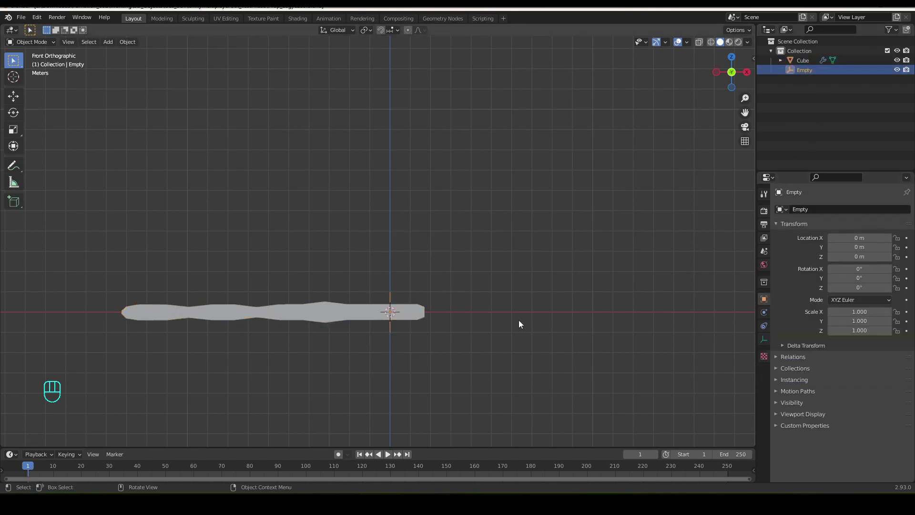
key("r")
key("y")
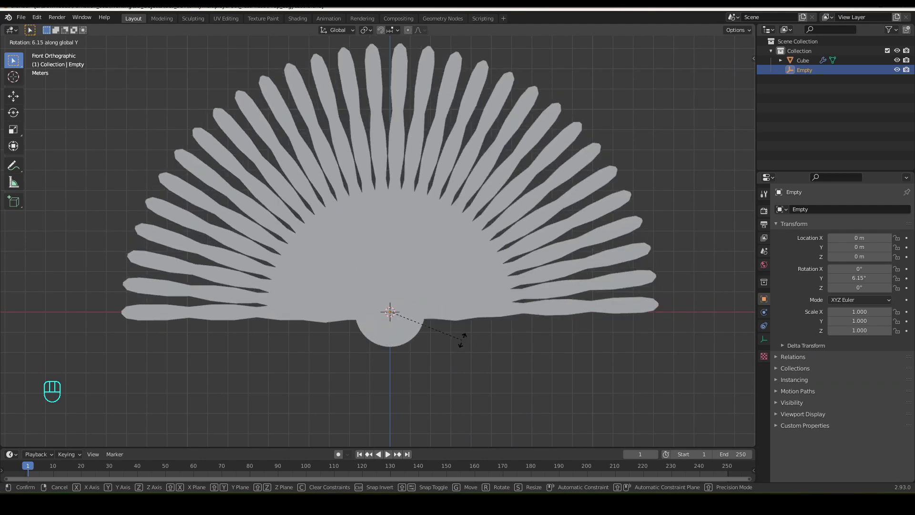
- Set the Array count to 12 and rotate the Empty to 16.4° on Y
left_click_drag(464, 343, 480, 342)
left_click(808, 66)
left_click(837, 255)
left_click(837, 255)
double_click(838, 254)
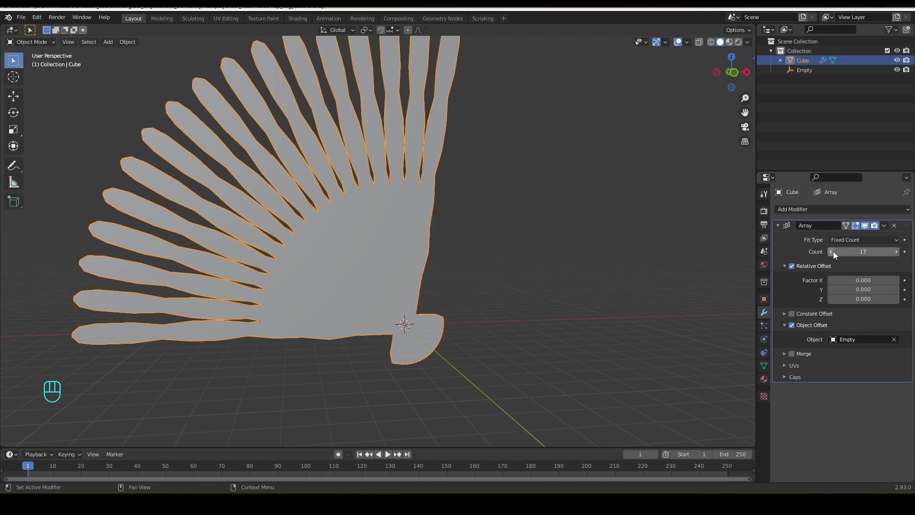
left_click(837, 255)
middle_click(543, 278)
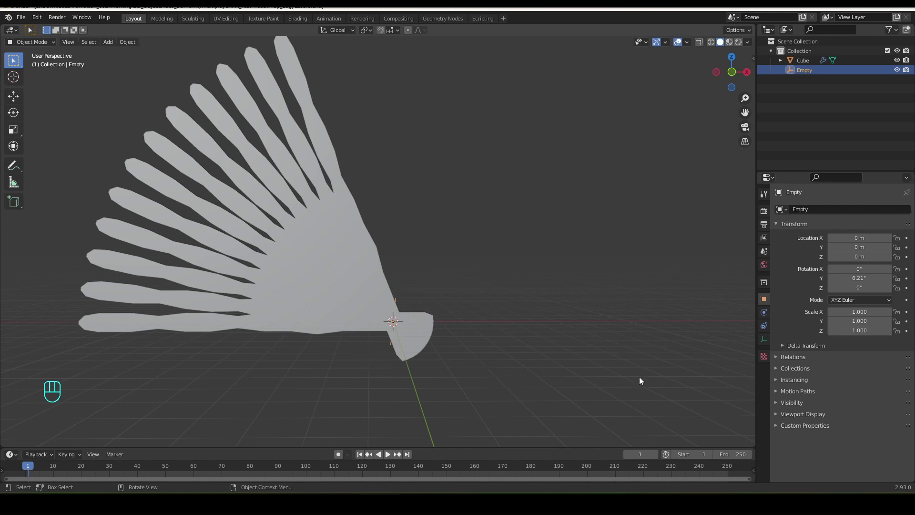
key("r")
key("y")
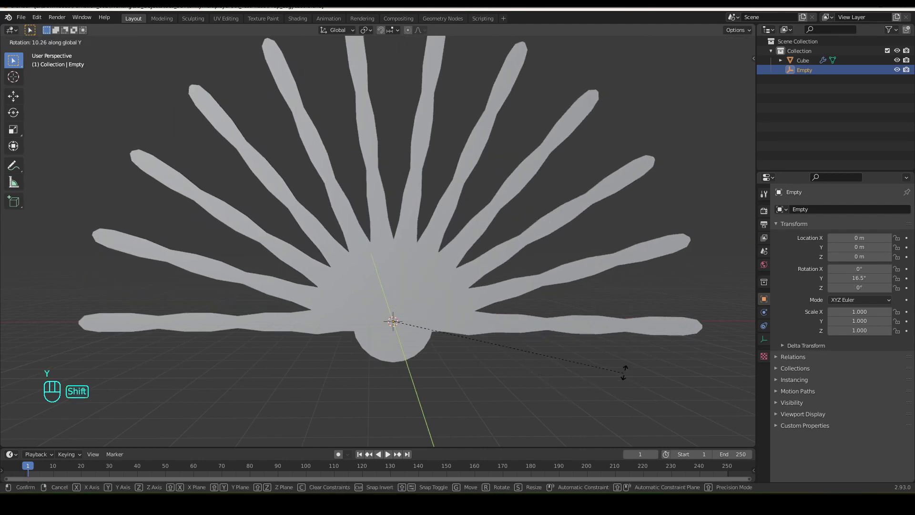
left_click_drag(548, 361, 430, 353)
- Raise the Array's Relative Offset Y to 0.4 so the blades stack in layers
left_click_drag(367, 326, 405, 314)
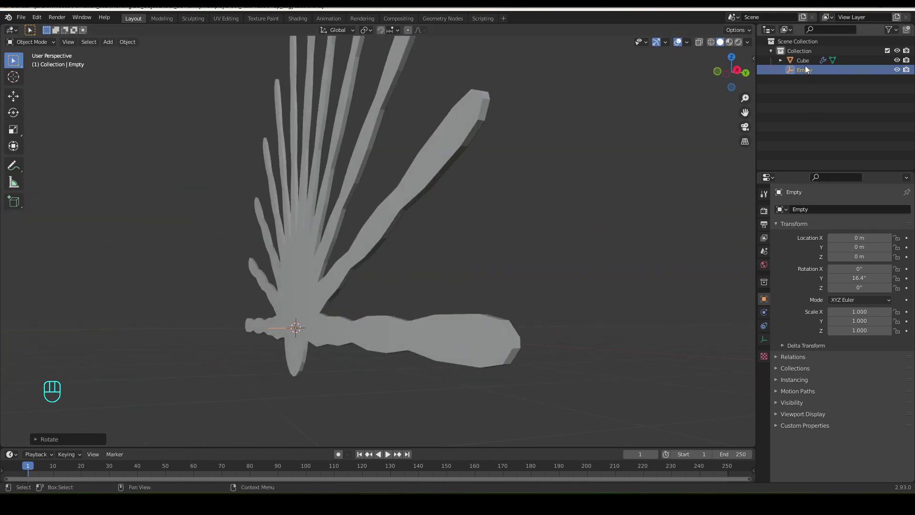
left_click_drag(809, 64, 534, 354)
middle_click(534, 354)
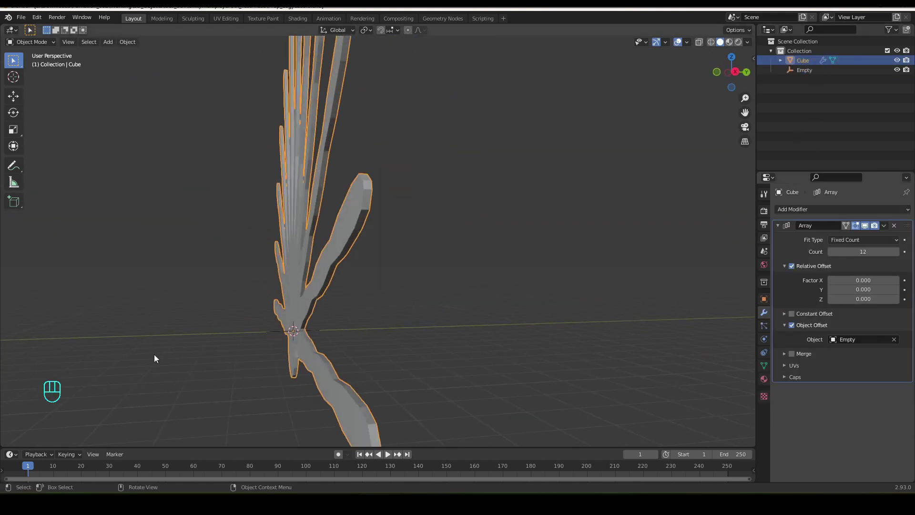
left_click(900, 294)
middle_click(264, 274)
left_click_drag(288, 292, 391, 292)
left_click_drag(750, 47, 625, 300)
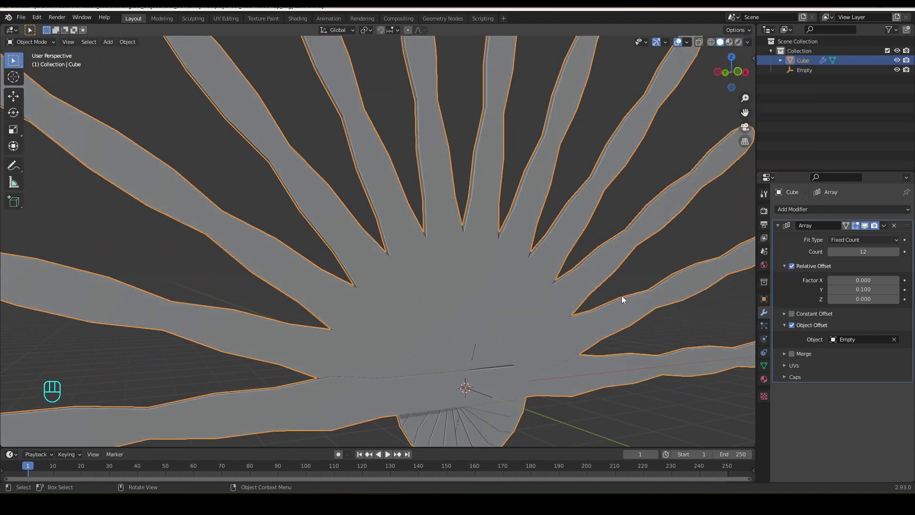
left_click_drag(562, 306, 493, 288)
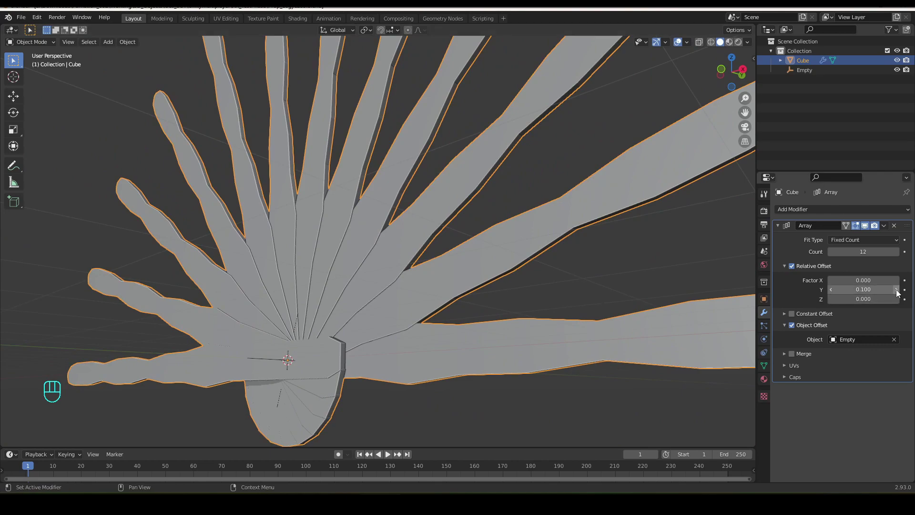
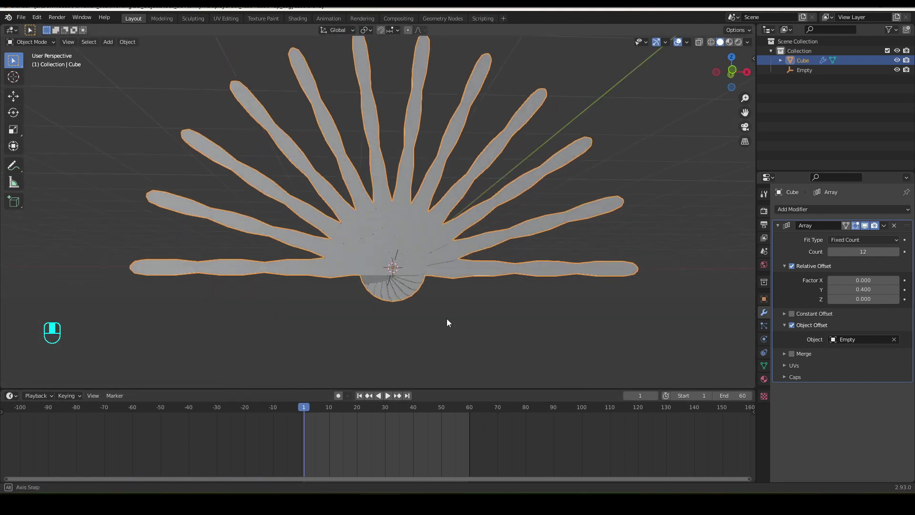
- Reset the Empty's Y rotation to 0 and keyframe the closed fan at frame 1
left_click_drag(454, 326, 452, 343)
left_click_drag(450, 349, 456, 349)
left_click_drag(808, 73, 342, 402)
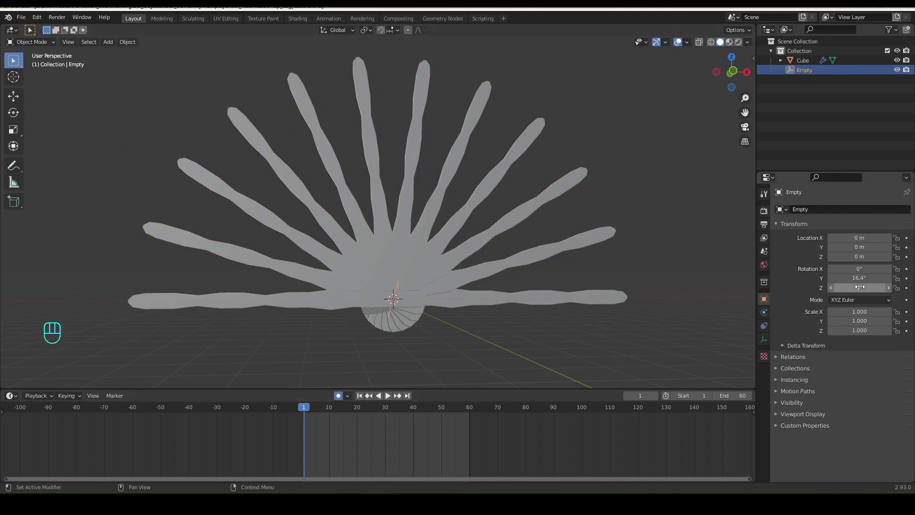
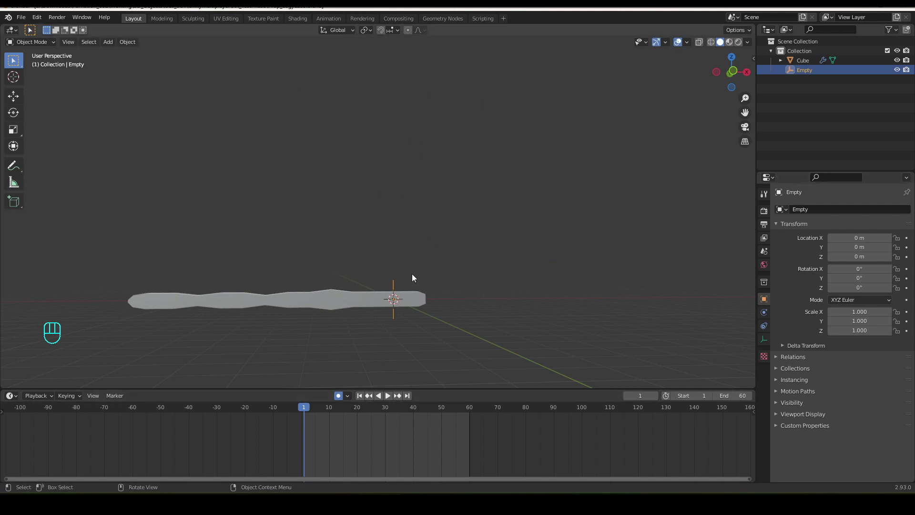
left_click(911, 281)
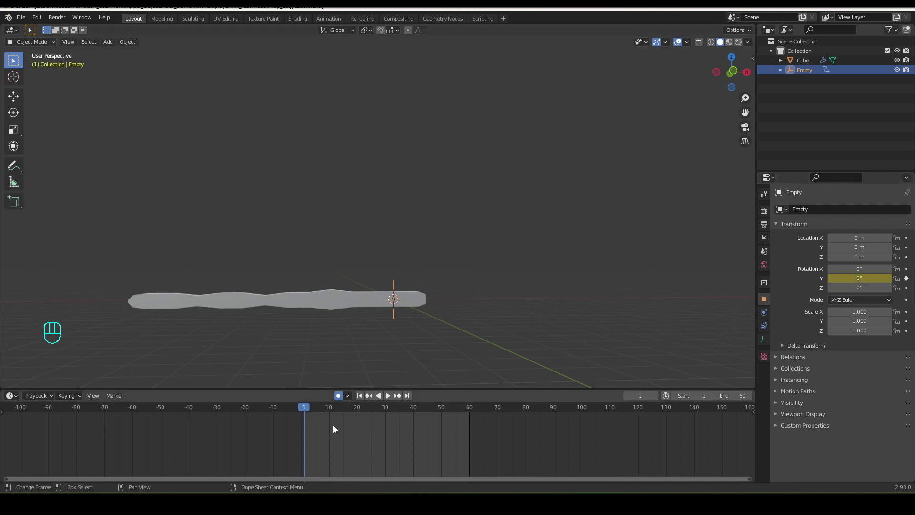
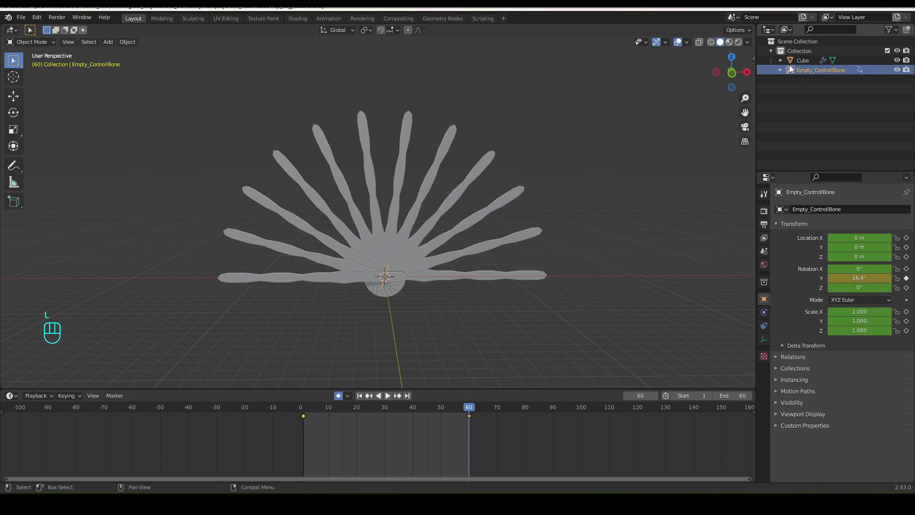
- Rename the Cube mesh to Bone in the Outliner
left_click_drag(814, 66, 815, 72)
key("BackSpace")
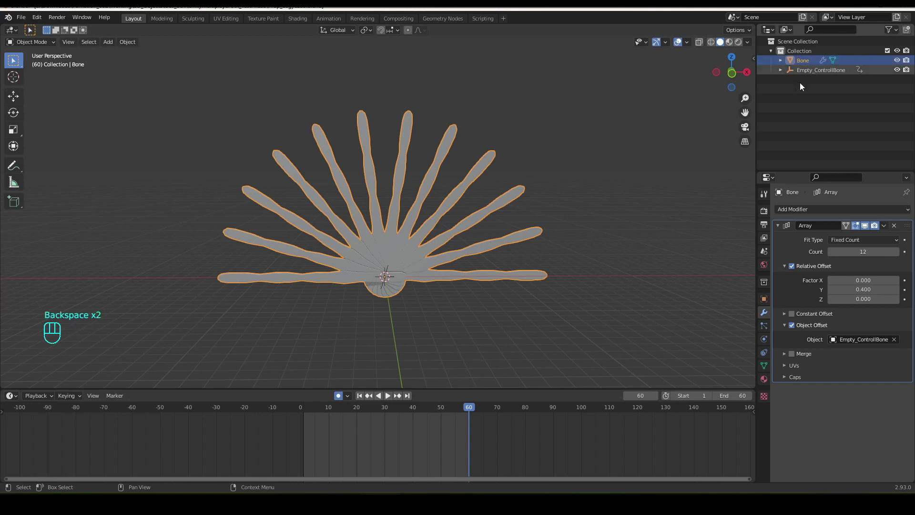
left_click_drag(427, 288, 423, 289)
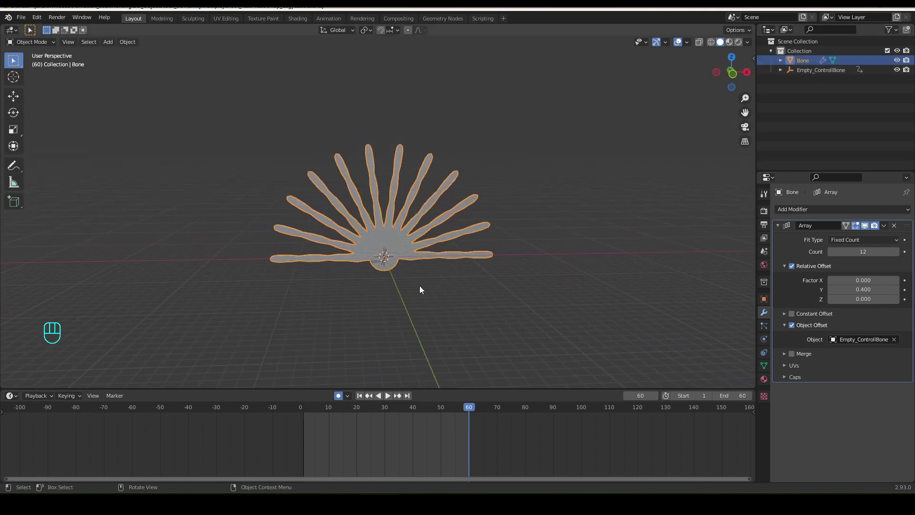
- Save the file and add a Mesh Circle at the pivot
left_click_drag(27, 24, 37, 83)
middle_click(415, 284)
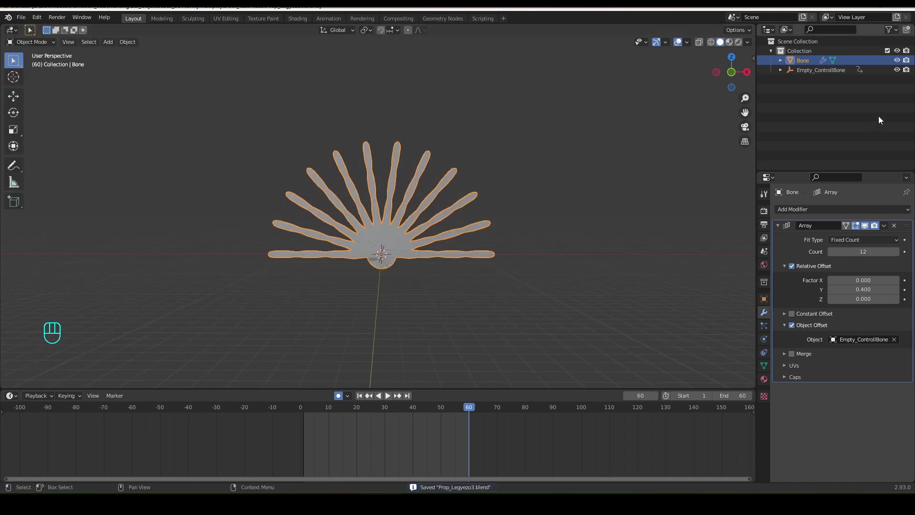
left_click_drag(110, 47, 207, 77)
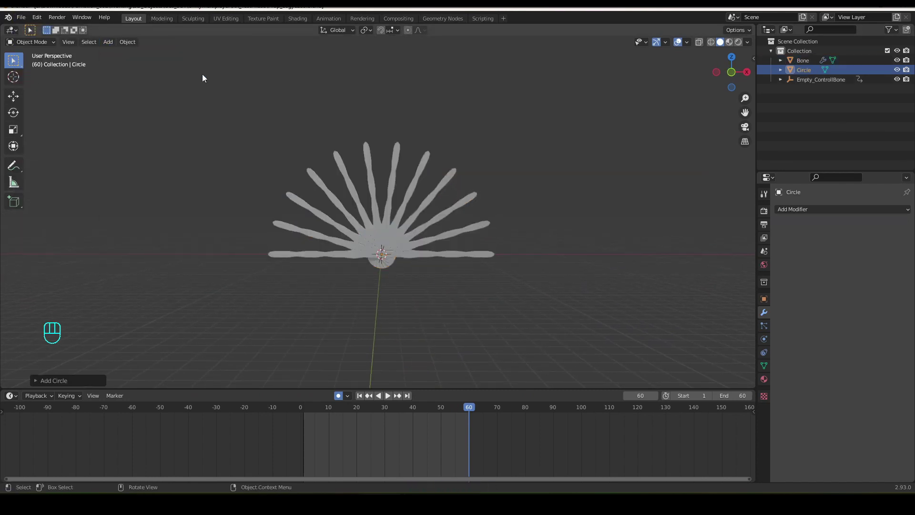
left_click_drag(367, 290, 365, 357)
- From top view, scale the circle up to ring the fan's blade tips
key("KP_7")
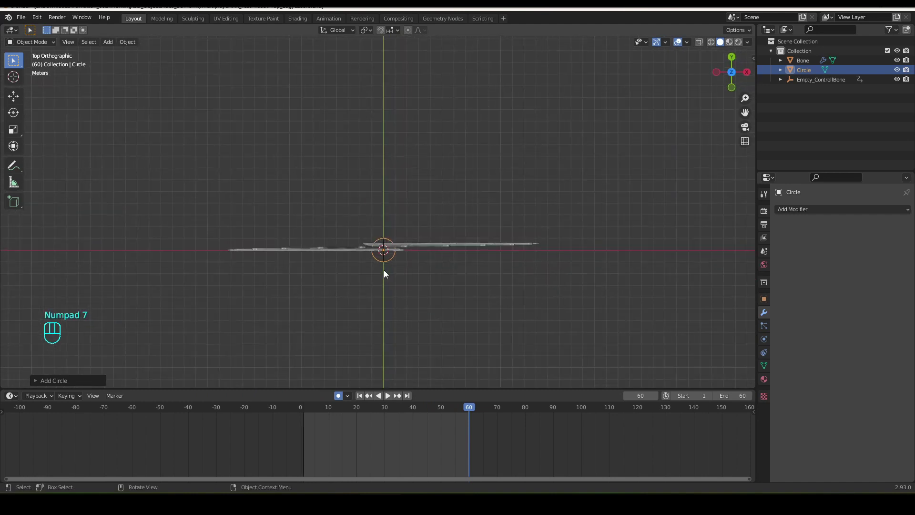
key("s")
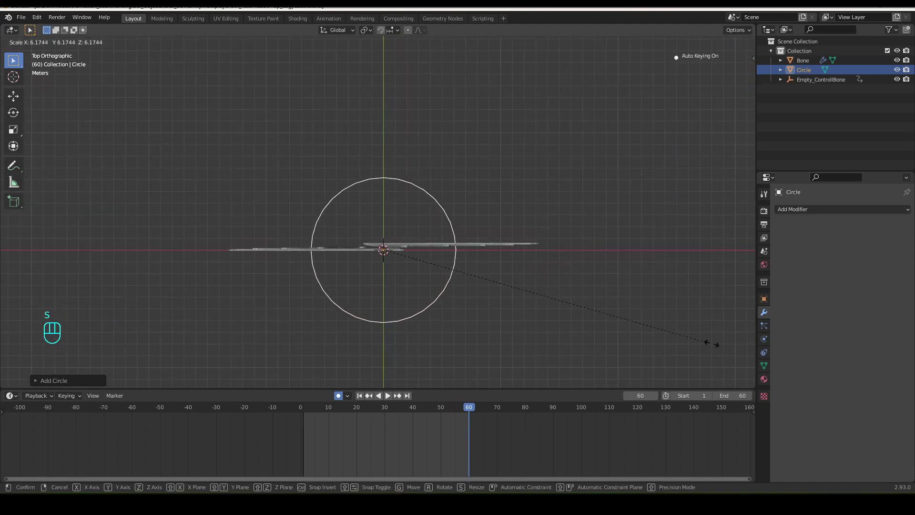
left_click_drag(333, 314, 399, 249)
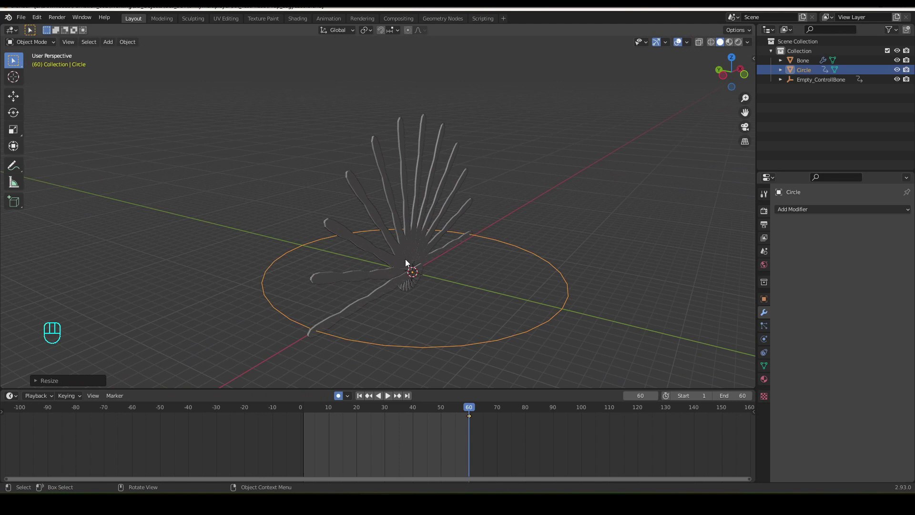
- Rotate the circle 90° about X to stand it upright and enter Edit Mode
key("e")
key("x")
key("r")
key("x")
key("KP_9")
key("KP_0")
key("KP_Enter")
left_click_drag(459, 266, 416, 263)
left_click_drag(408, 255, 390, 242)
middle_click(412, 276)
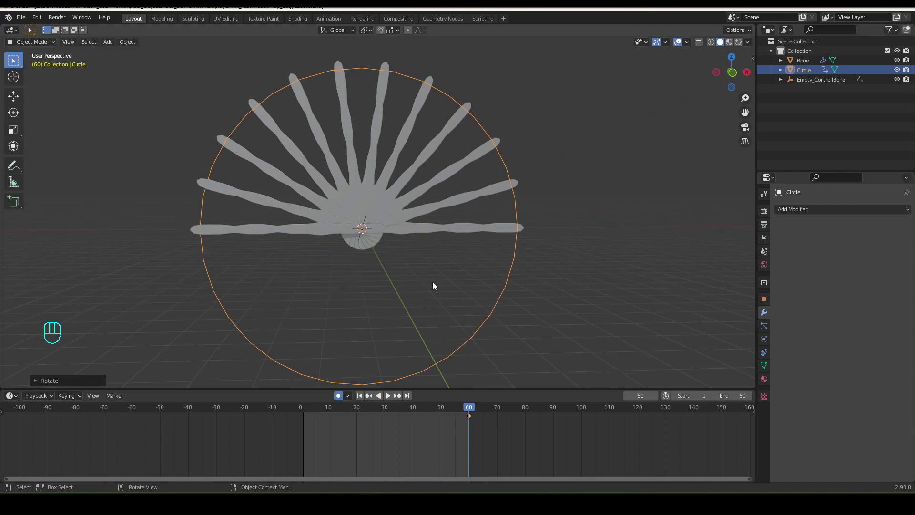
key("Tab")
- Fill the circle, inset a rim, and delete the lower half to leave a half-disc sheet
key("1")
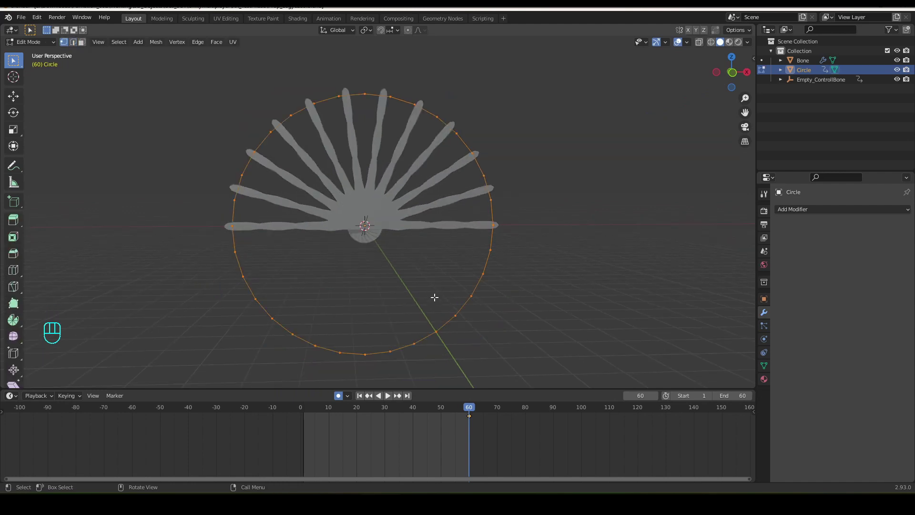
key("f")
key("i")
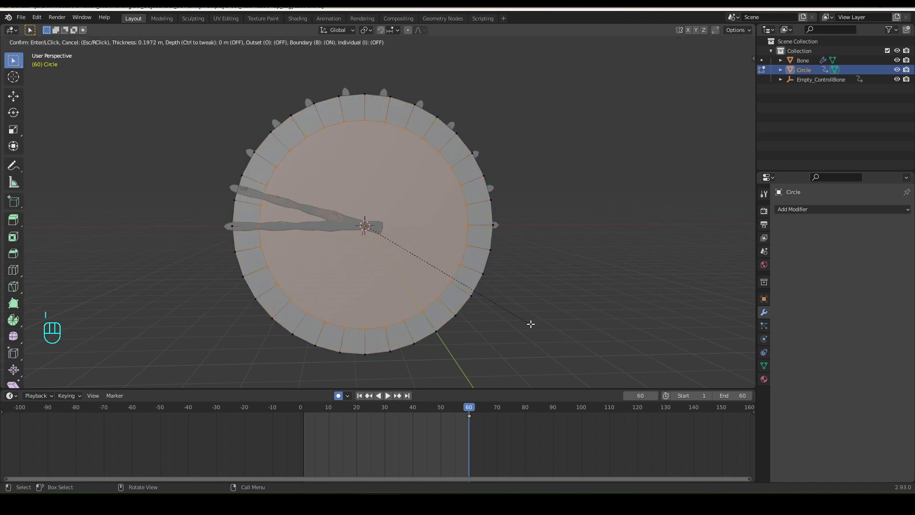
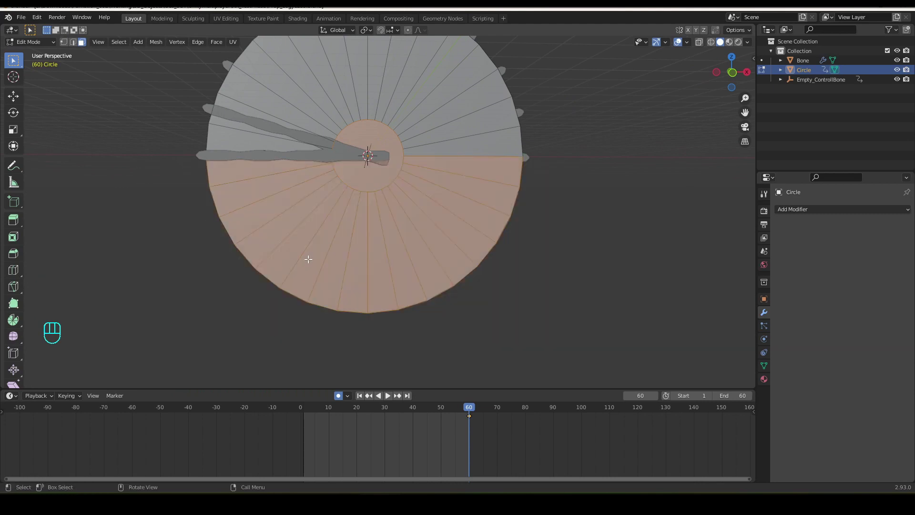
key("x")
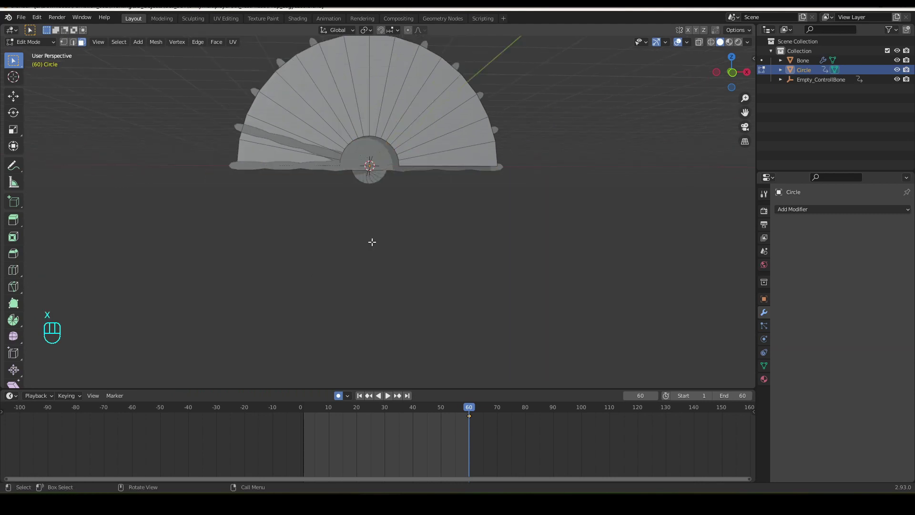
- Orbit to view the half-disc backing and scrub through the fan's fold animation
left_click_drag(376, 232, 385, 216)
left_click_drag(394, 228, 388, 282)
left_click_drag(388, 283, 383, 278)
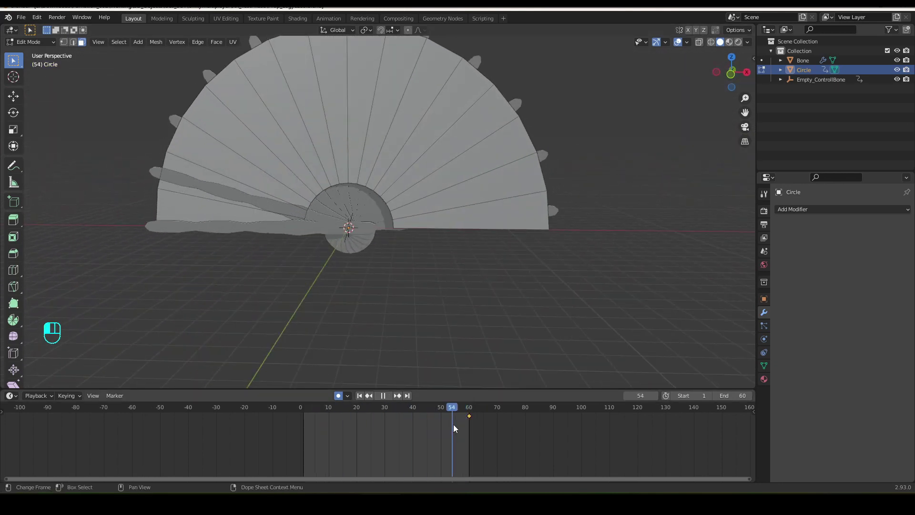
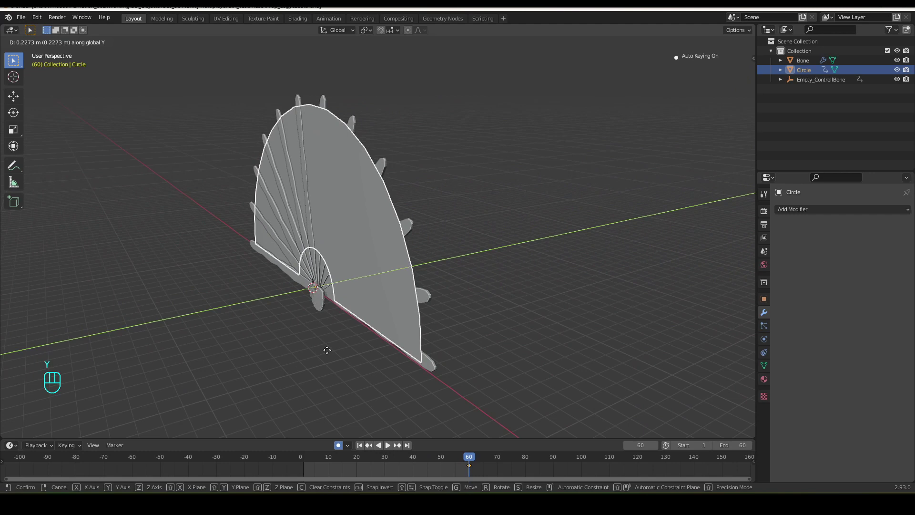
- Slide the backing along Y to test the fold, view the fan from the front, and save the file
left_click_drag(333, 353, 317, 357)
left_click_drag(317, 357, 387, 341)
left_click_drag(468, 463, 440, 475)
key("ctrl+s")
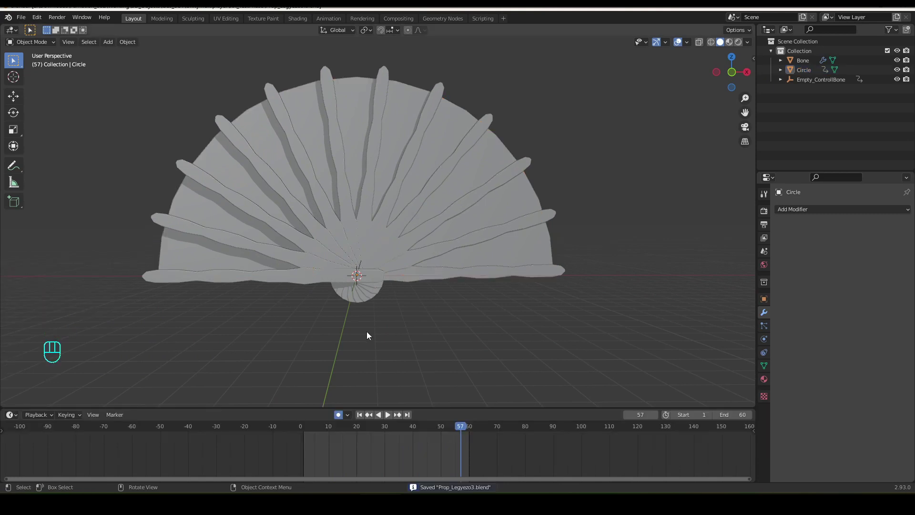
- Rename the mesh Fan1, hide the bone fan and control empty, and inspect a fan segment in Edit Mode
left_click_drag(812, 76, 812, 74)
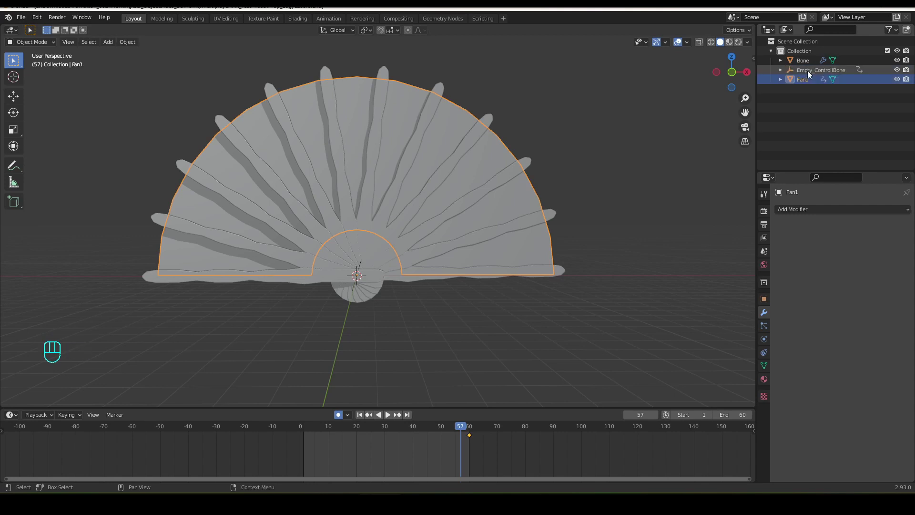
left_click_drag(902, 59, 431, 206)
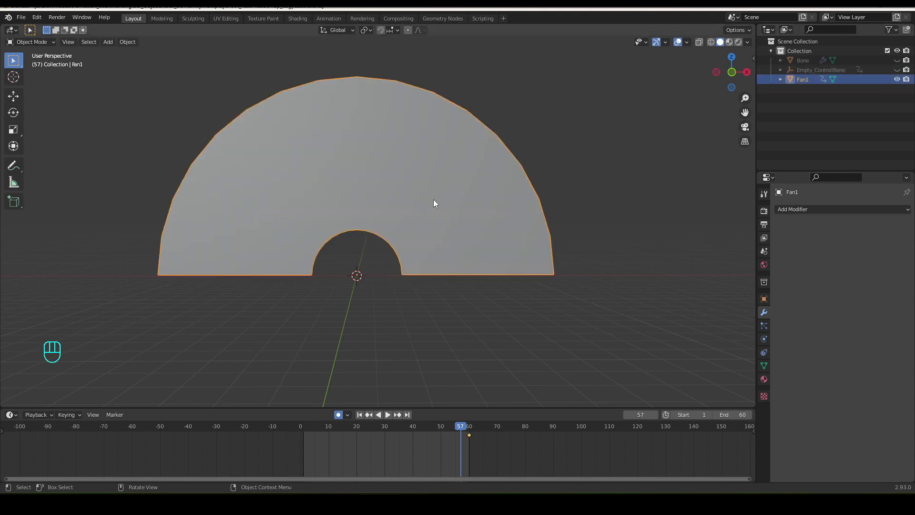
key("Tab")
left_click_drag(384, 215, 391, 219)
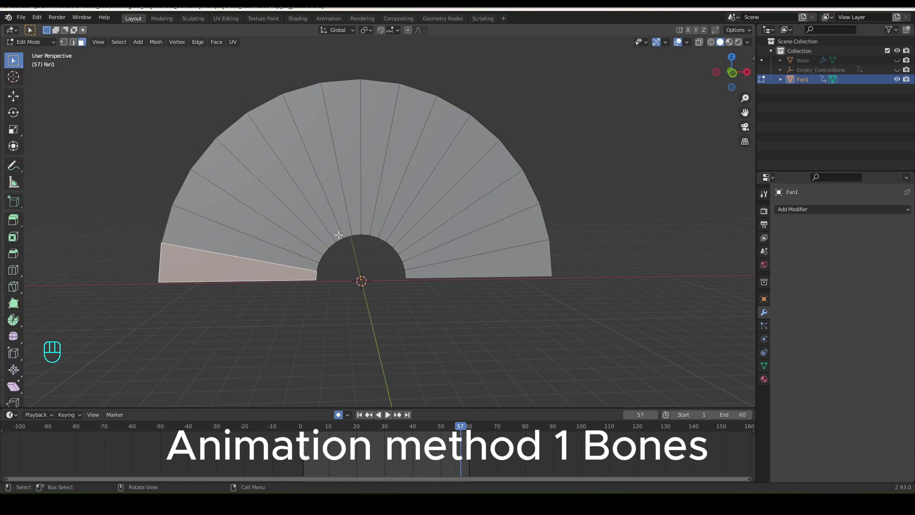
left_click_drag(293, 192, 300, 158)
left_click_drag(368, 119, 369, 146)
key("g")
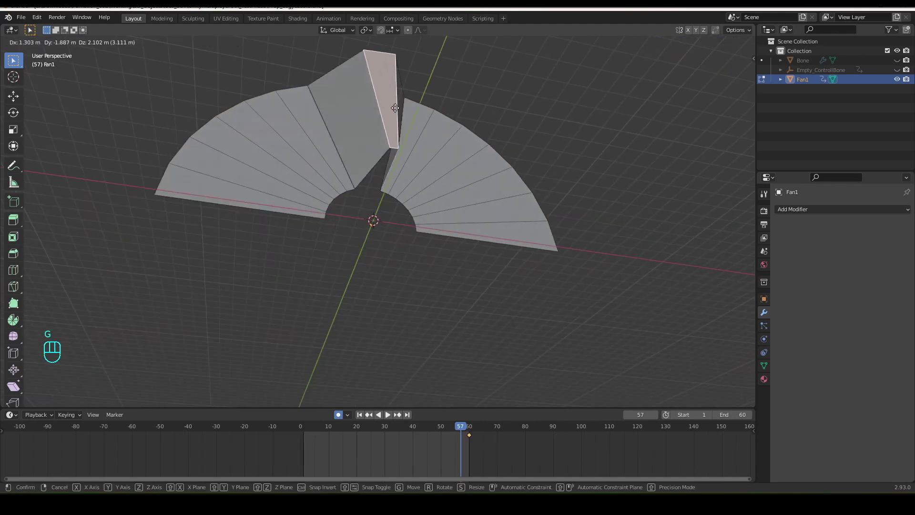
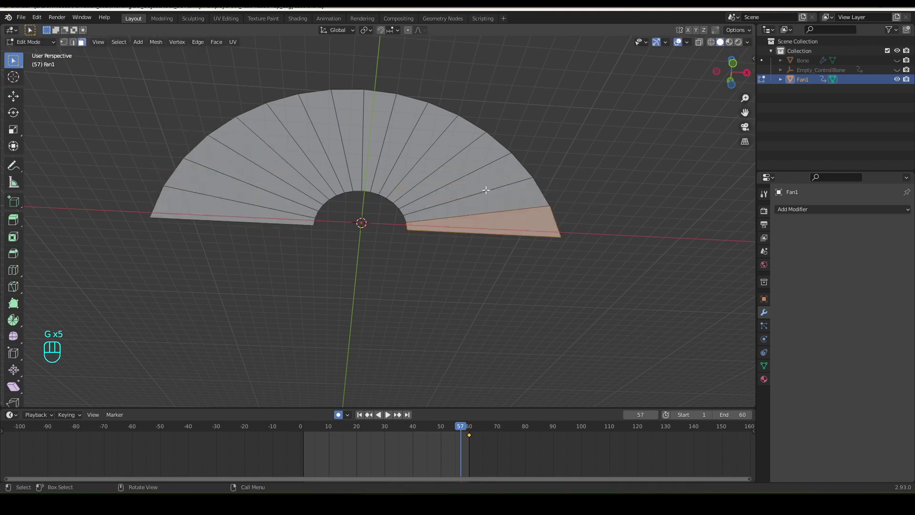
- Check the rightmost segment, leave Edit Mode, and add an armature at the fan's pivot
left_click_drag(442, 252, 436, 293)
middle_click(437, 294)
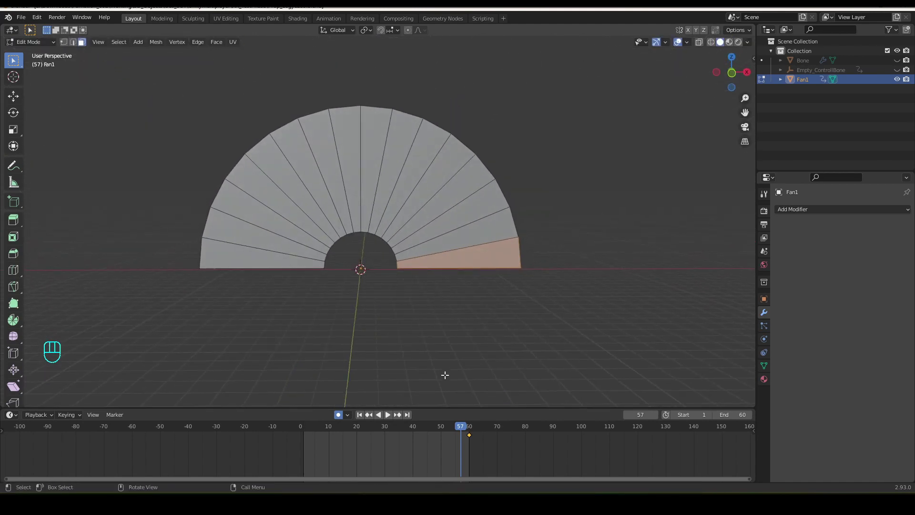
left_click_drag(496, 444, 452, 437)
key("Delete")
key("a")
key("a")
key("Tab")
left_click_drag(104, 43, 202, 126)
middle_click(381, 284)
- Reset the armature to the origin and view the fan straight from the front
key("g")
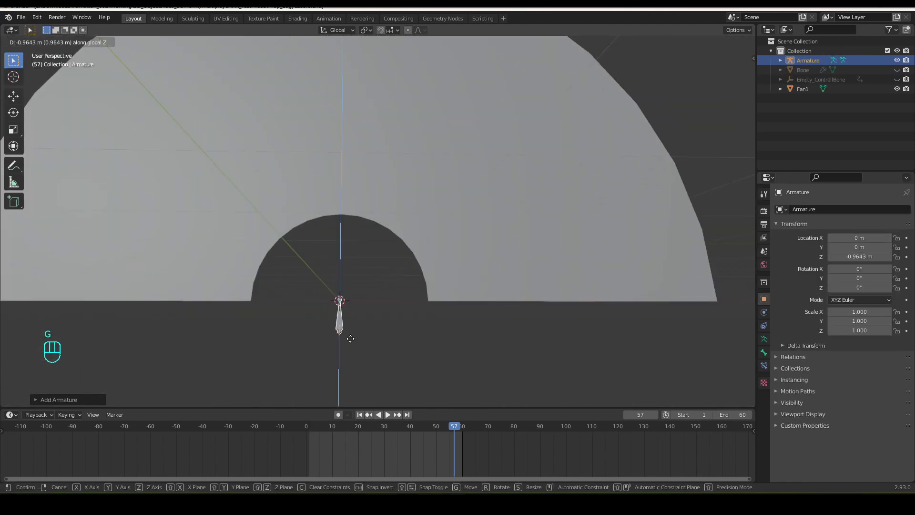
middle_click(363, 341)
key("ctrl+a")
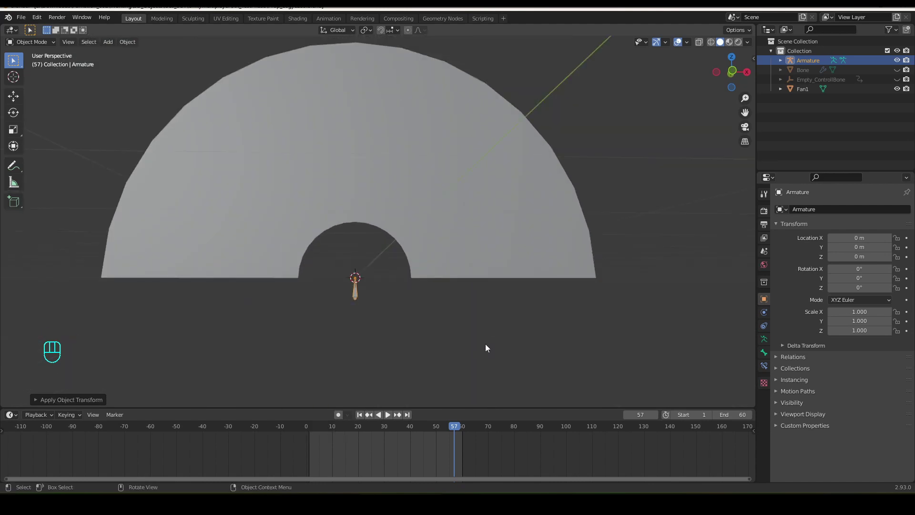
key("KP_1")
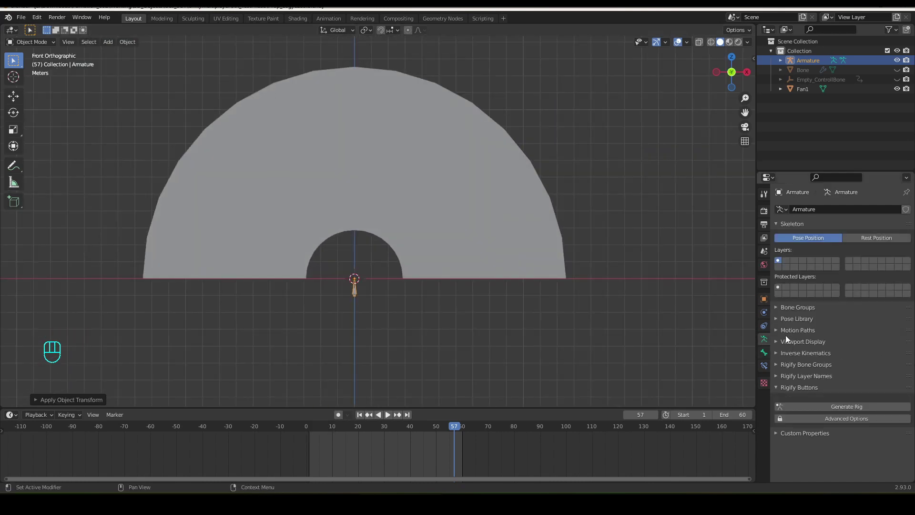
- Enable bone Names and In Front display, and show the fan as wireframe to see its ribs
left_click(787, 344)
left_click_drag(849, 359, 840, 380)
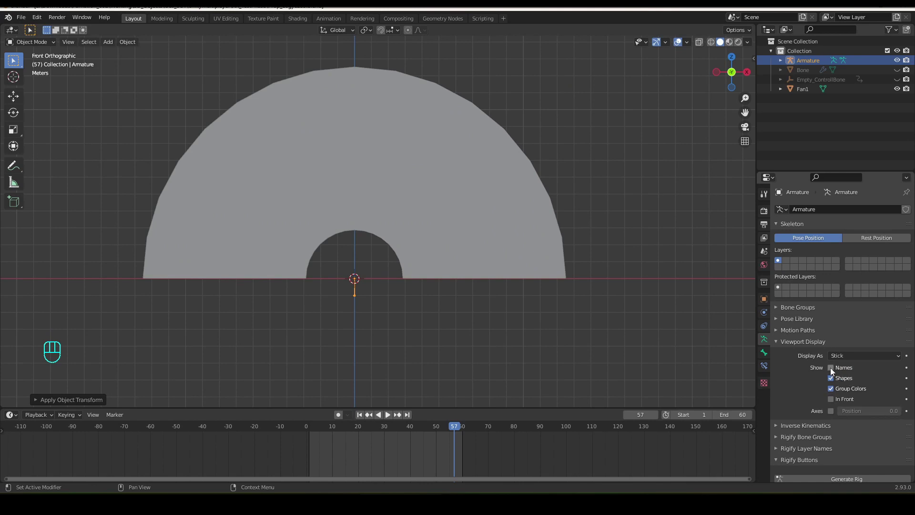
left_click(834, 402)
left_click_drag(396, 325, 428, 359)
middle_click(440, 331)
left_click(715, 43)
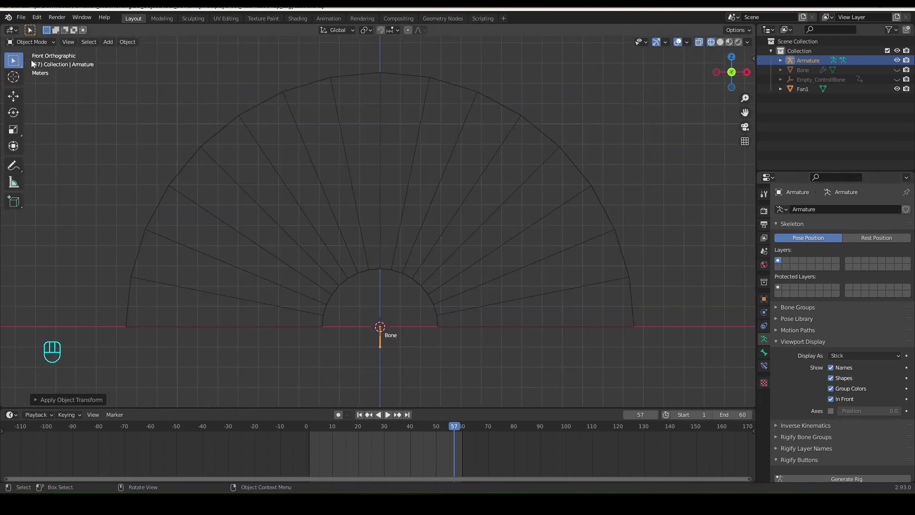
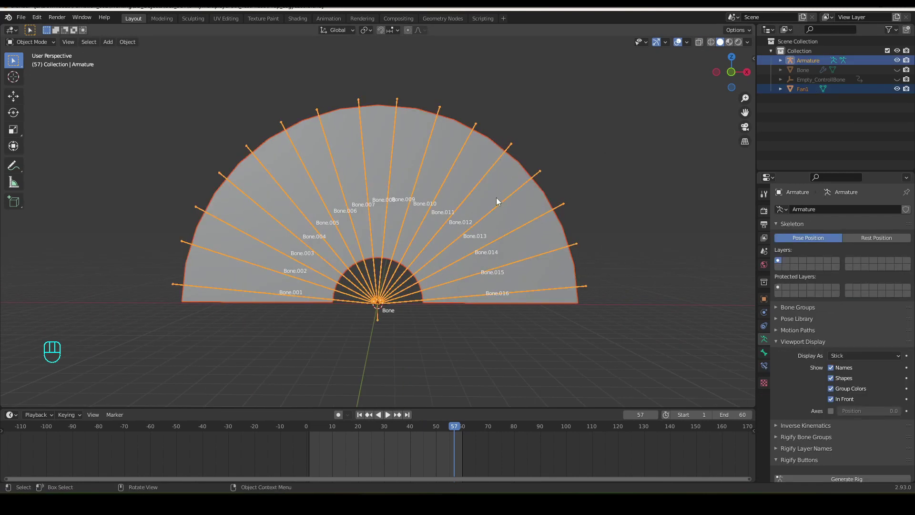
- Parent Fan1 to the armature With Empty Groups and assign a segment to the Bone.016 vertex group
key("p")
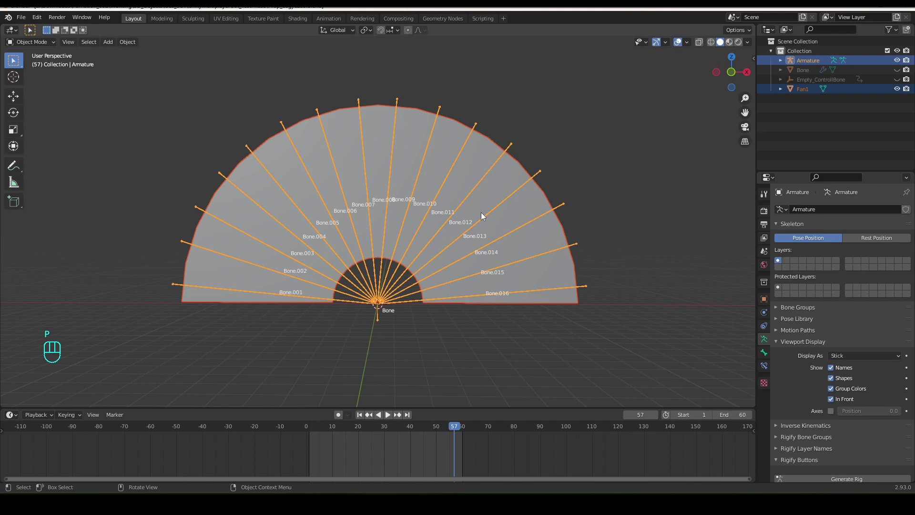
key("ctrl+p")
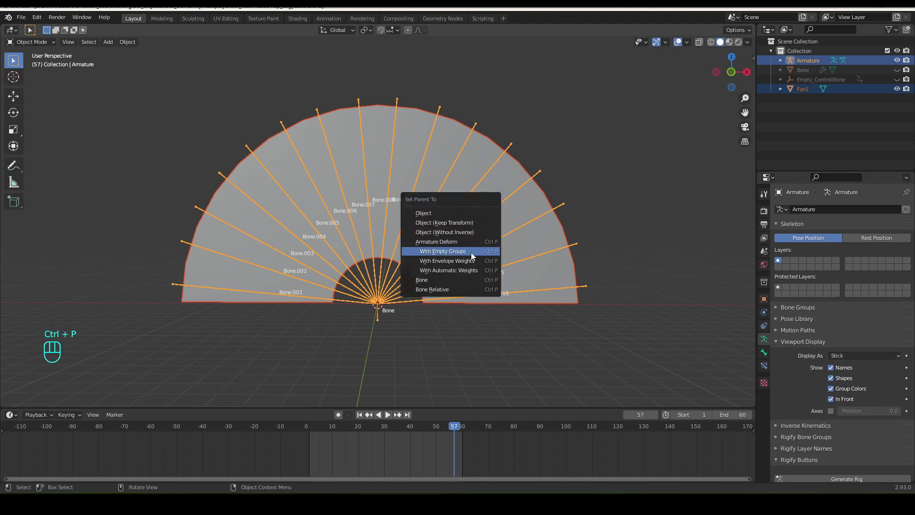
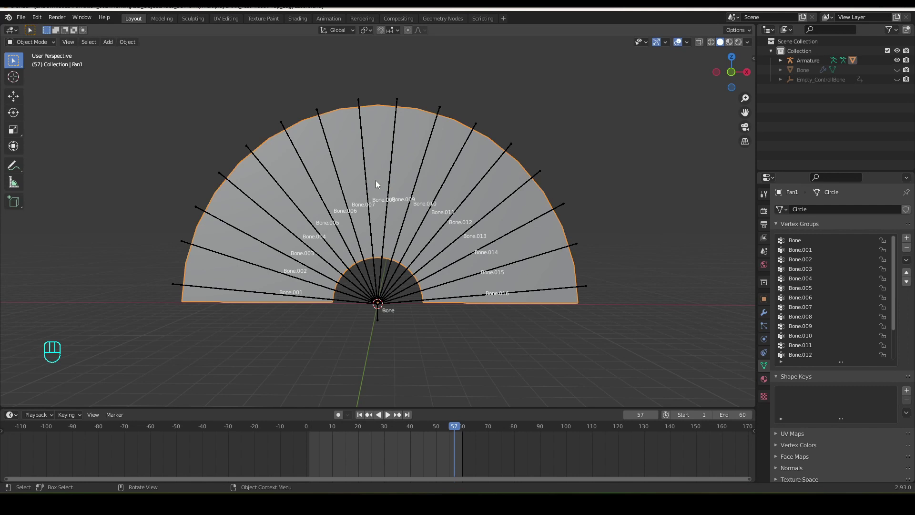
key("Tab")
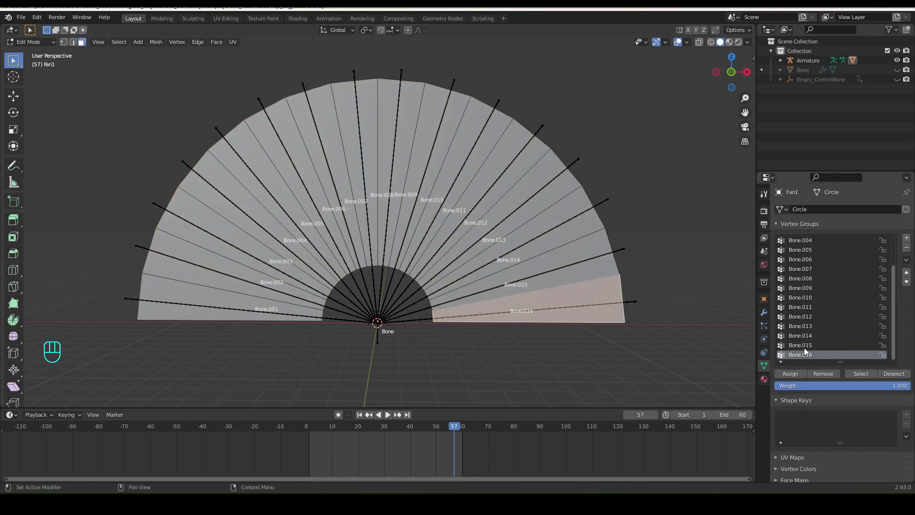
left_click(798, 381)
left_click(593, 267)
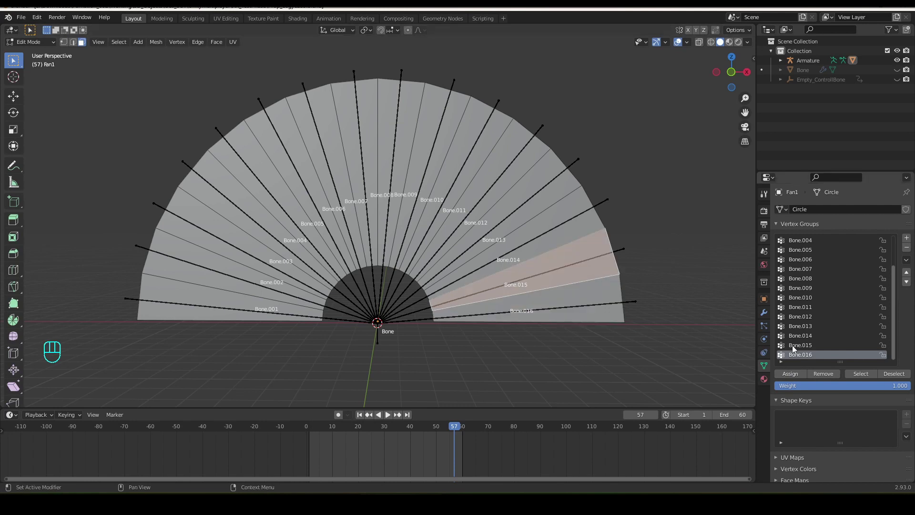
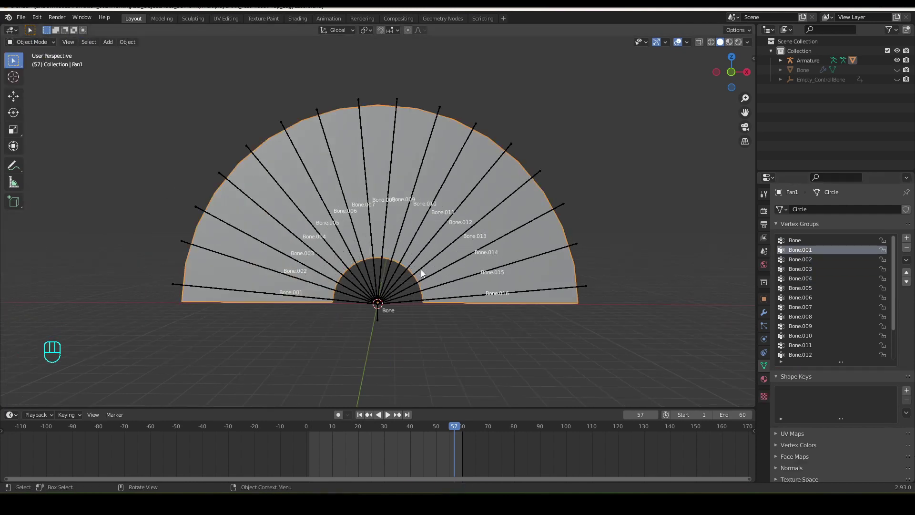
- Enter Pose Mode on the armature, preview the first frames against the other fan, and go to frame 60
left_click_drag(435, 247, 449, 218)
left_click(566, 249)
left_click_drag(570, 254, 27, 77)
key("a")
key("i")
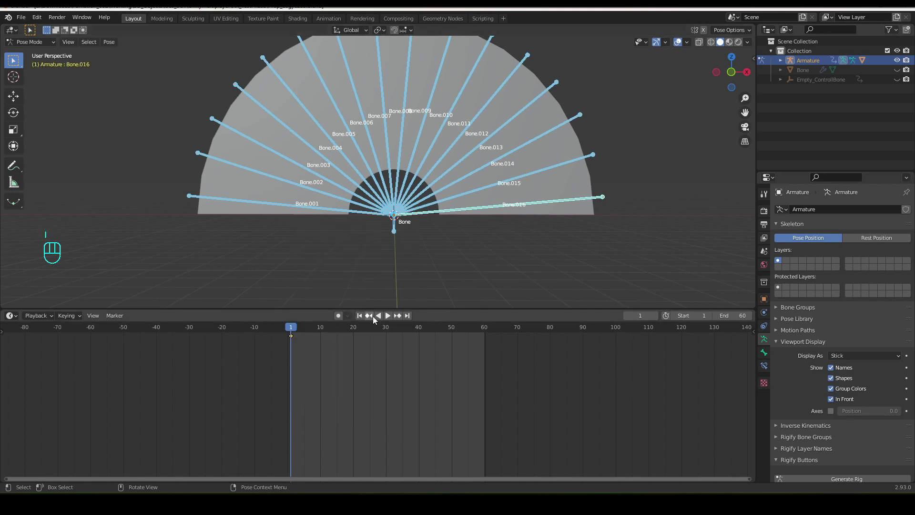
left_click_drag(294, 330, 335, 360)
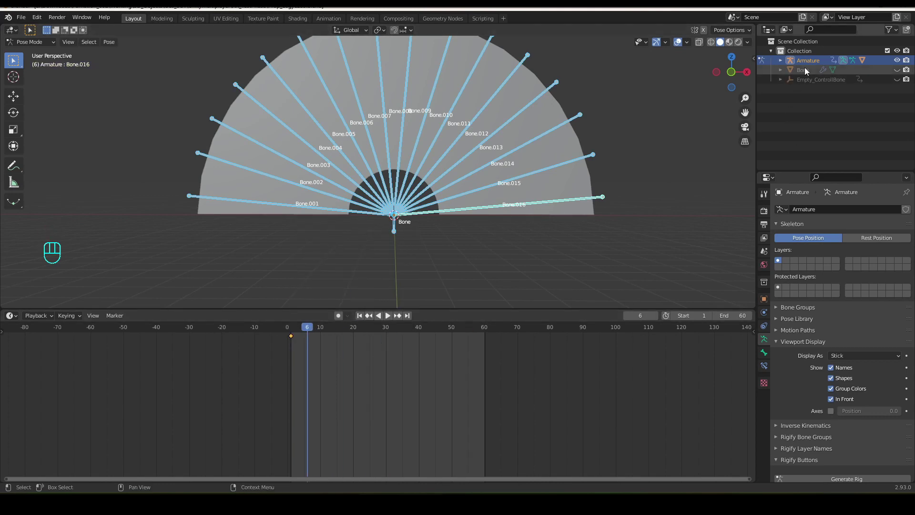
left_click(905, 72)
left_click_drag(309, 333, 296, 389)
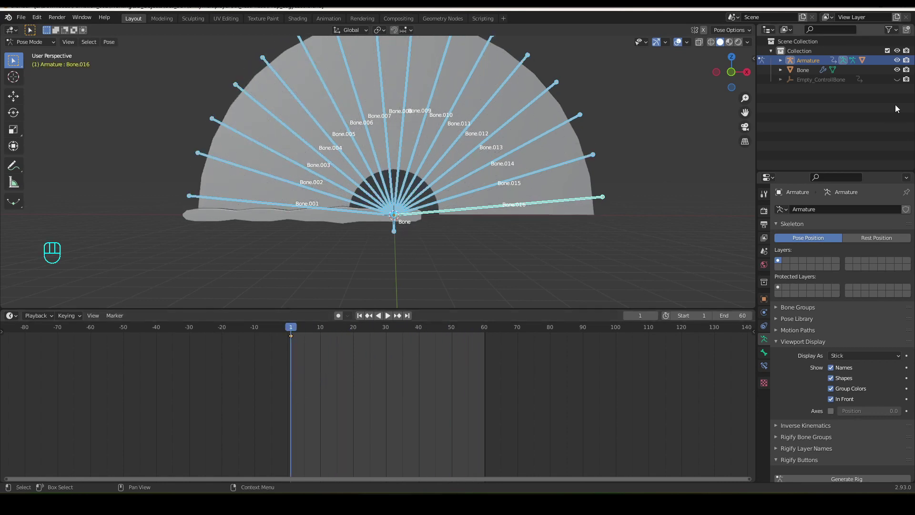
left_click(899, 73)
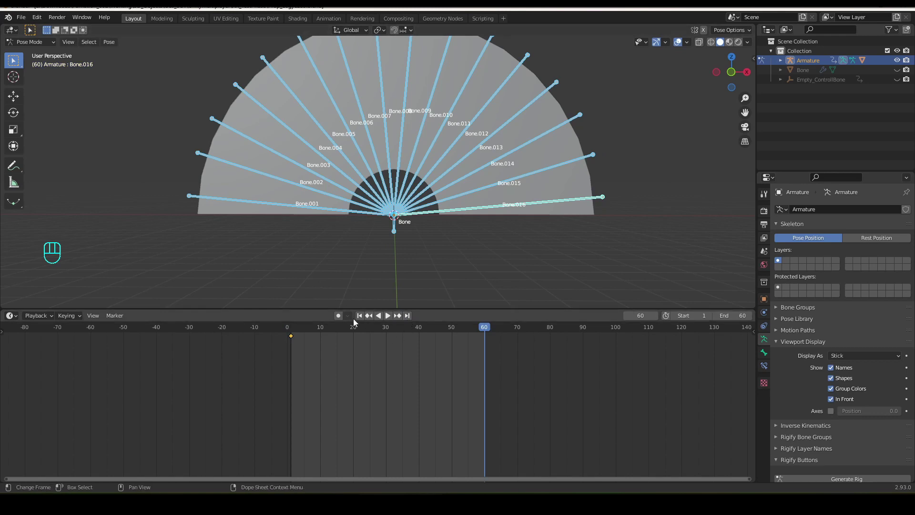
left_click_drag(344, 319, 352, 328)
- Rotate Bone.002 and the following bones onto the closed stack, keying the folded pose, then leave Pose Mode
left_click(200, 156)
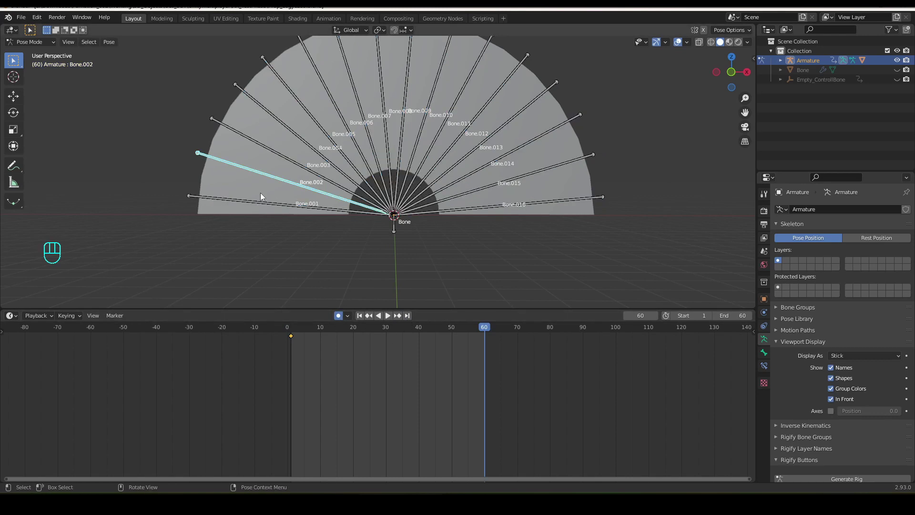
key("g")
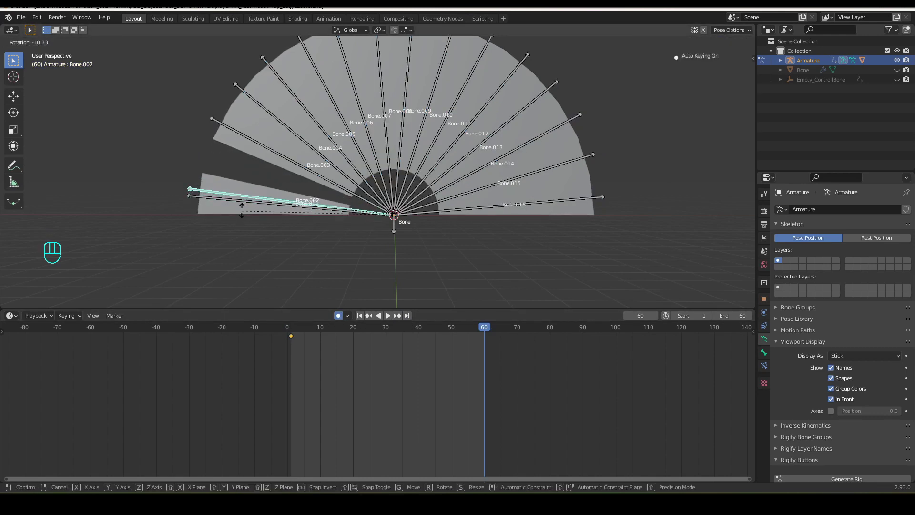
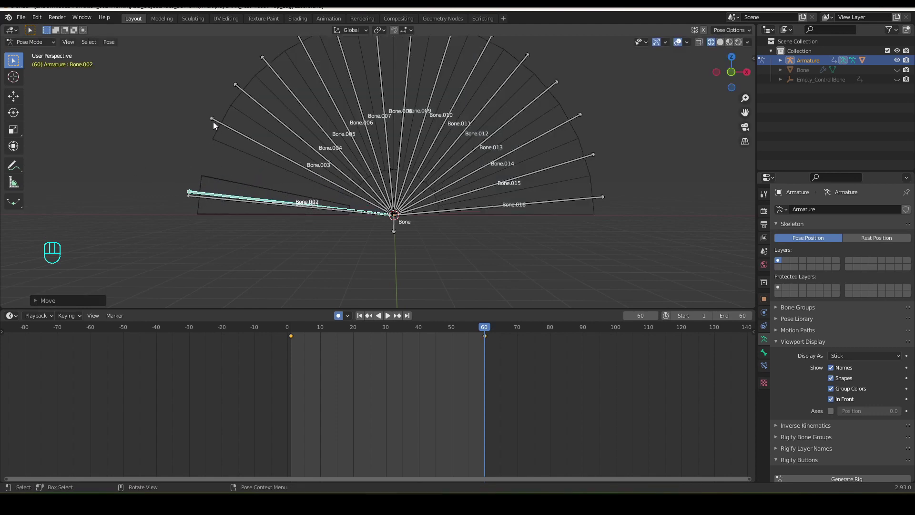
key("g")
key("g")
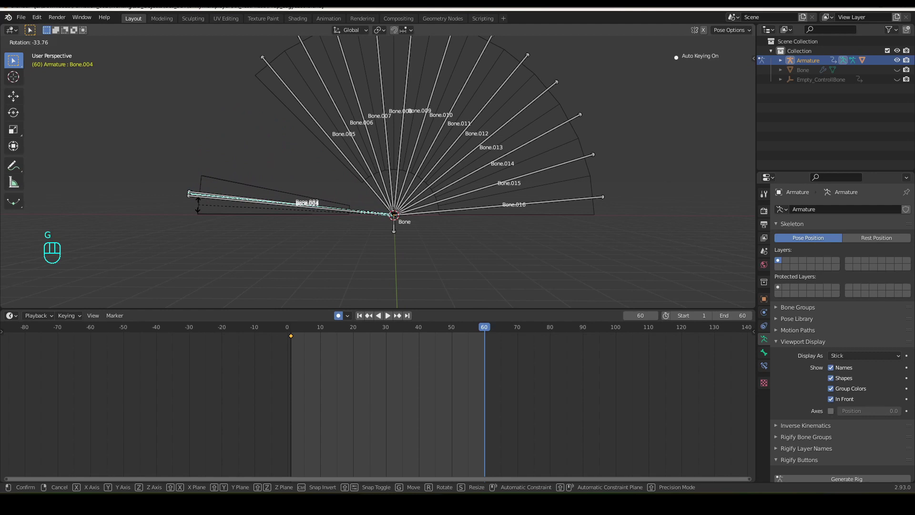
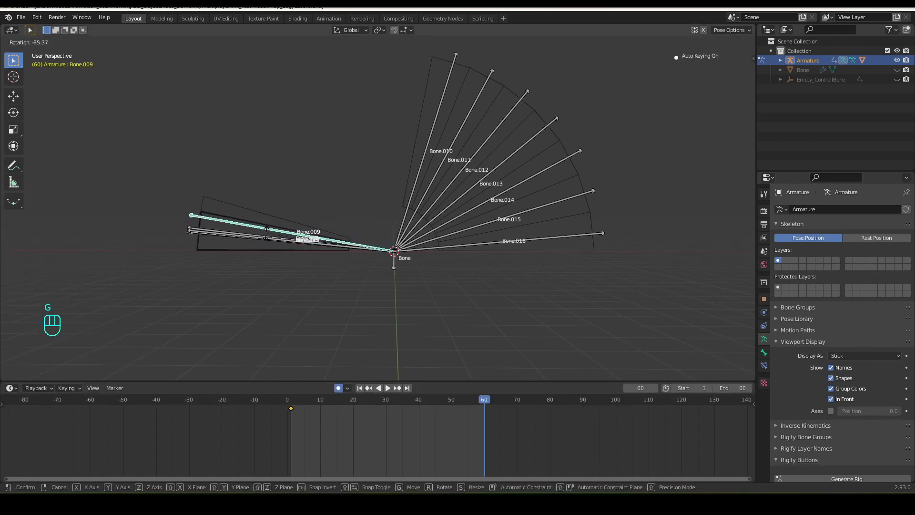
key("g")
key("g")
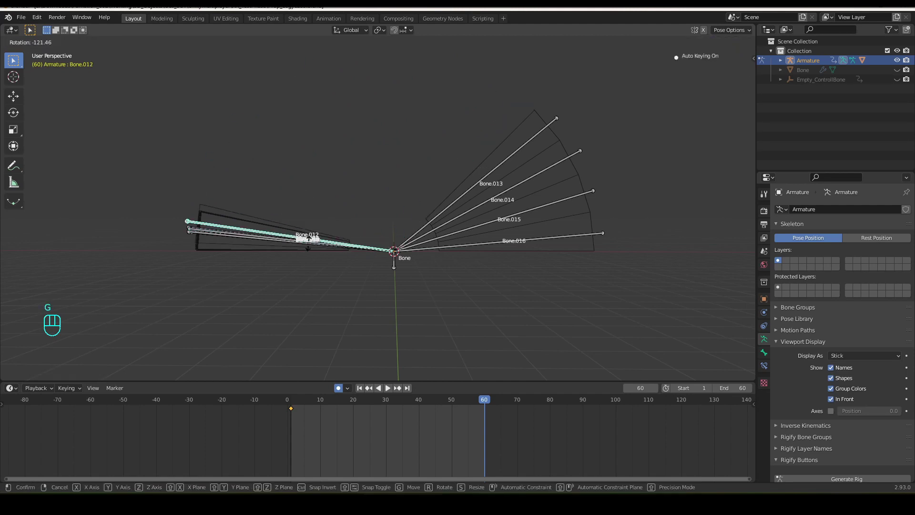
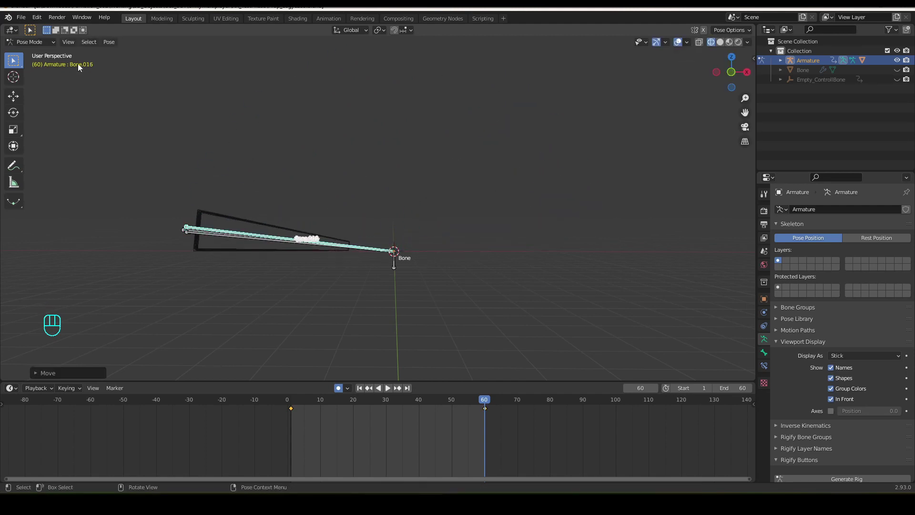
left_click(44, 48)
- Swap the keyframes so the fan starts folded and opens by frame 60, then preview it from the front
left_click_drag(301, 401, 308, 429)
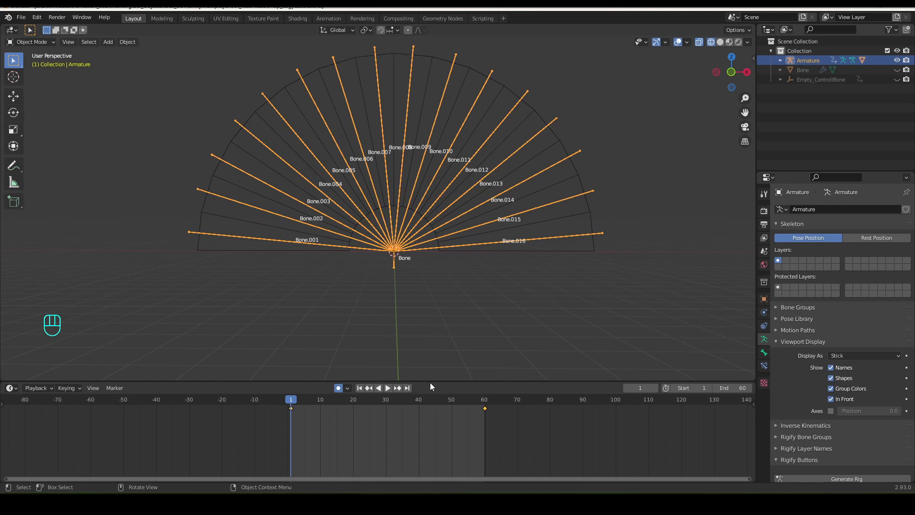
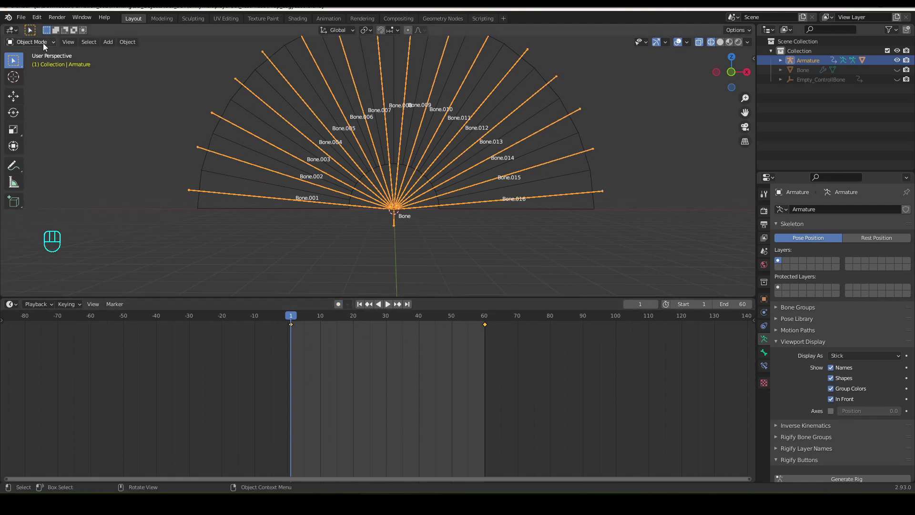
left_click_drag(44, 46, 34, 83)
key("a")
left_click_drag(487, 327, 395, 327)
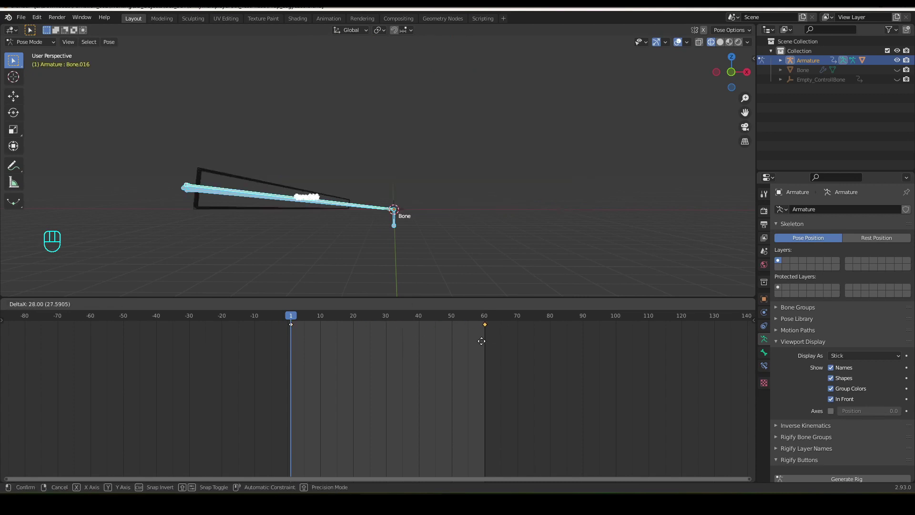
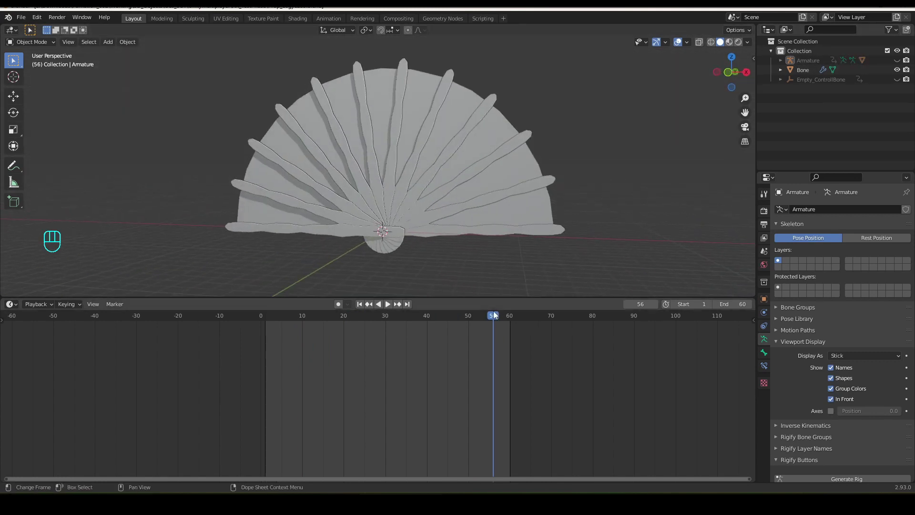
left_click_drag(483, 324, 815, 260)
left_click_drag(829, 253, 811, 221)
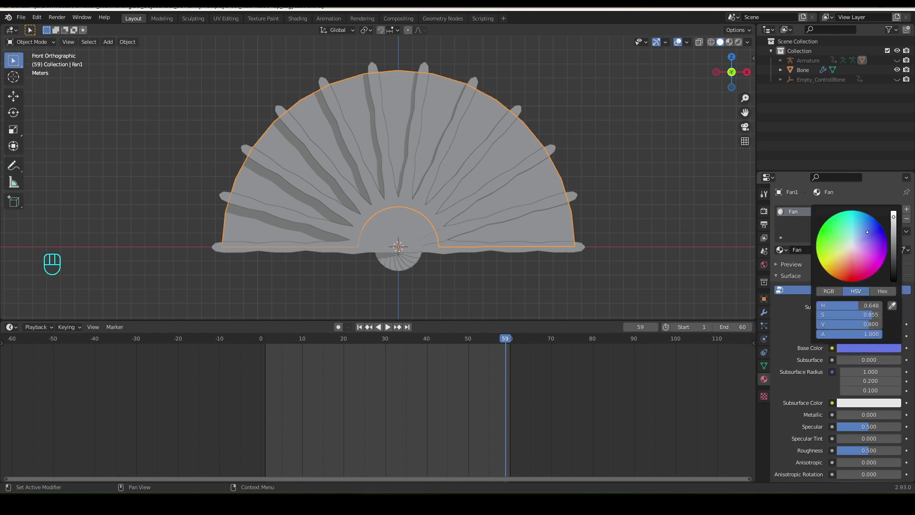
- Set the Fan material's base color to blue and the Bone ribs material to orange
left_click(732, 48)
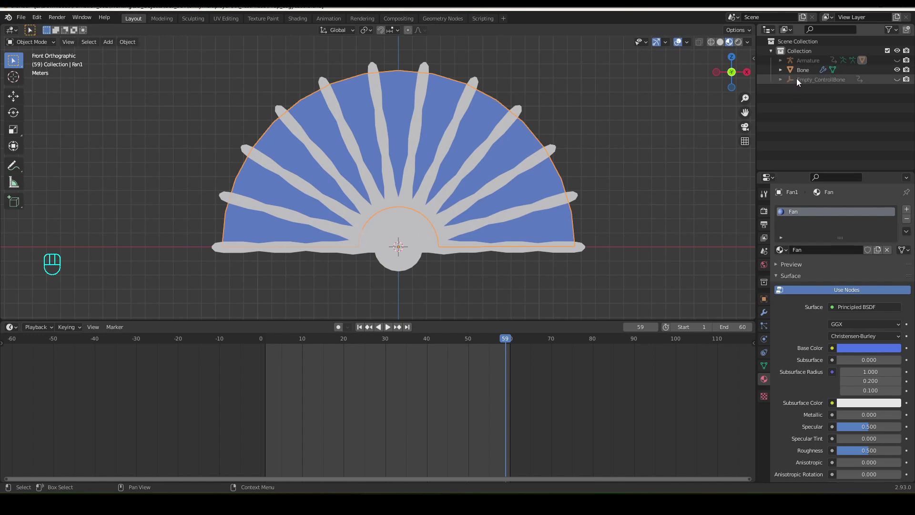
left_click_drag(808, 73, 859, 353)
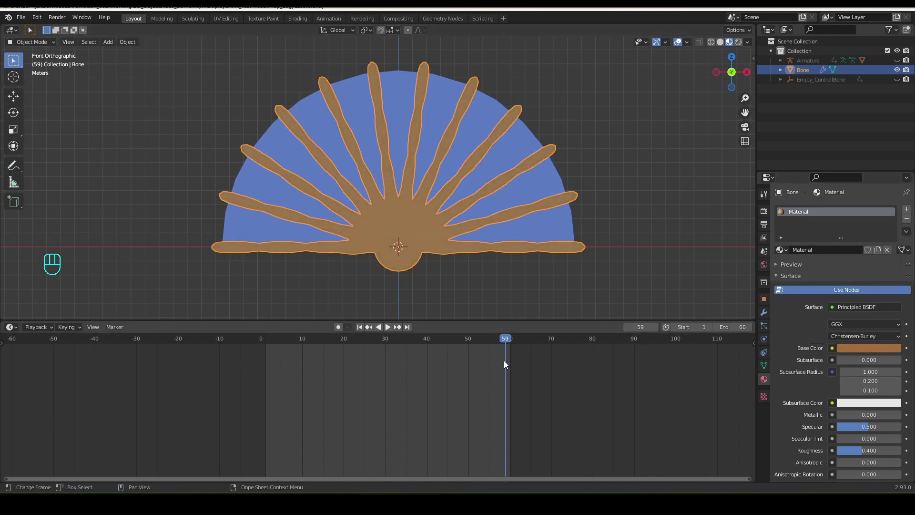
left_click_drag(505, 343, 476, 343)
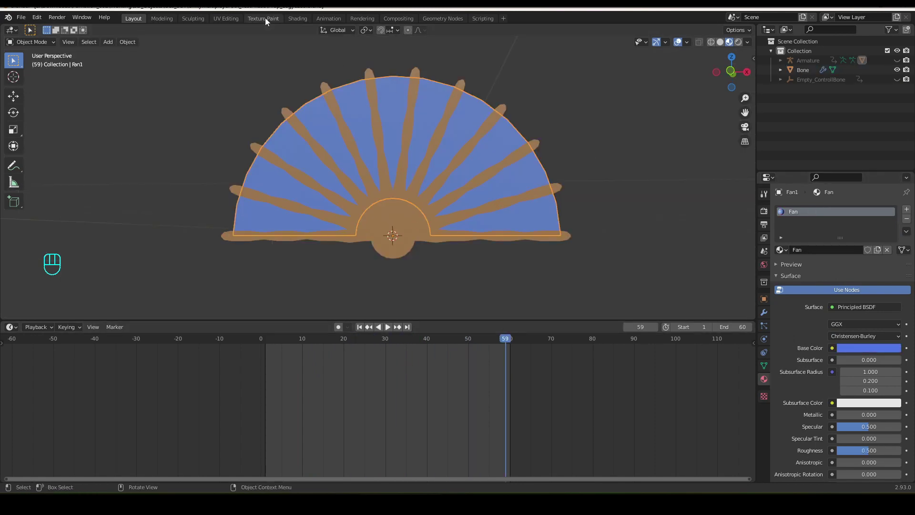
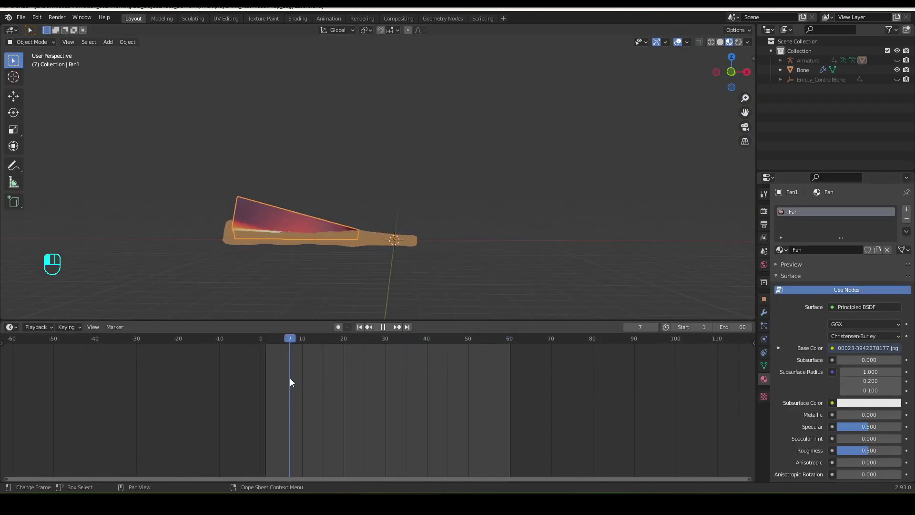
- Darken the ribs' base color to nearly black
left_click(853, 329)
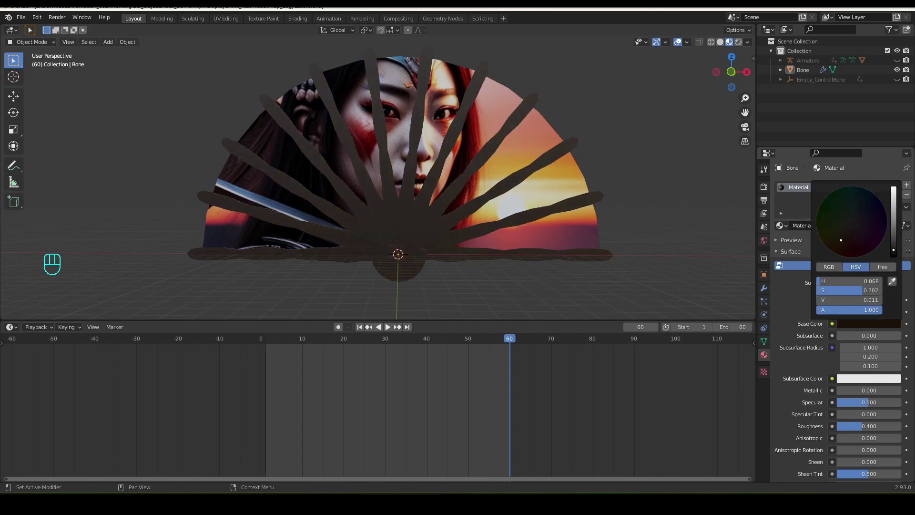
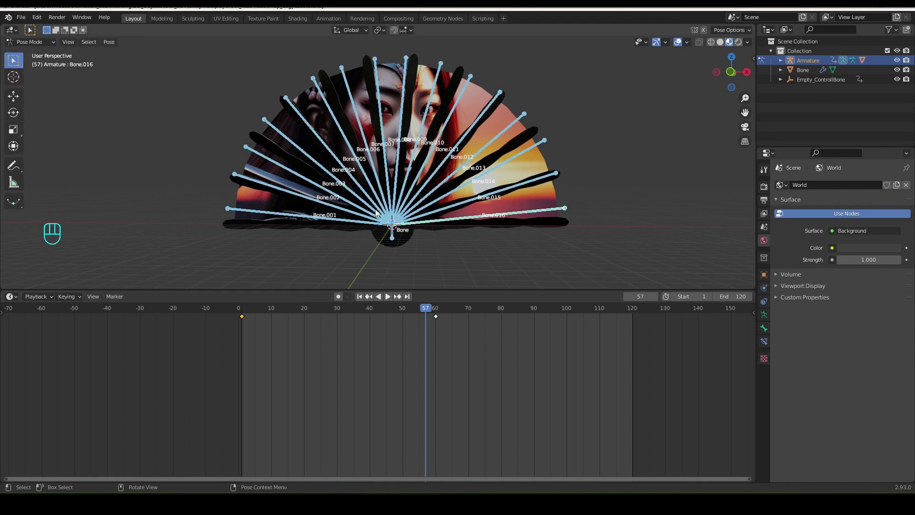
- Copy the folded pose and key it at frame 120, then scrub back to an early frame
key("ctrl+c")
left_click(409, 300)
key("ctrl+v")
left_click_drag(245, 310, 262, 361)
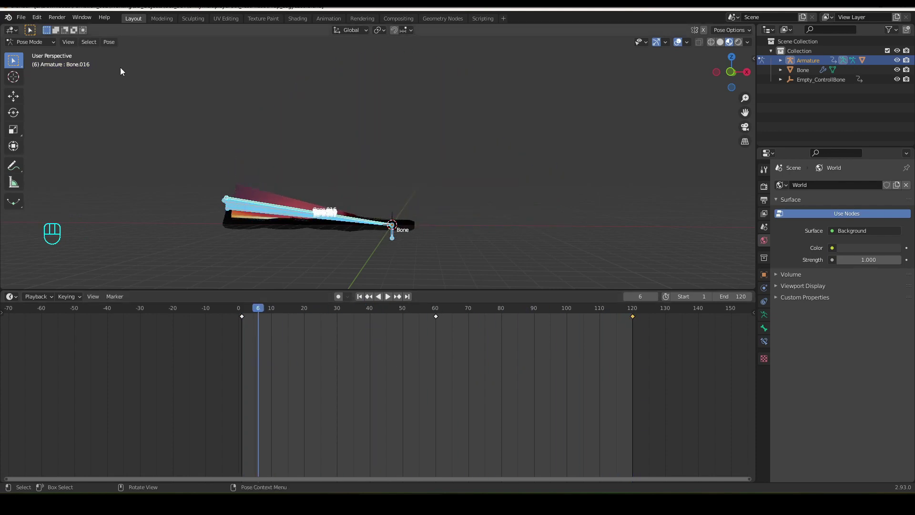
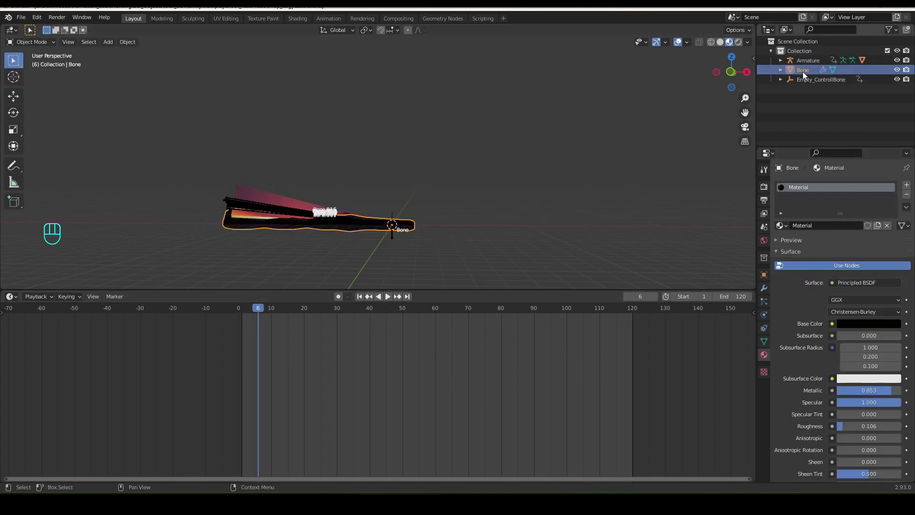
- Copy settings from the ribs and control empty onto the fan surface, then scrub to a nearly open frame
left_click(783, 82)
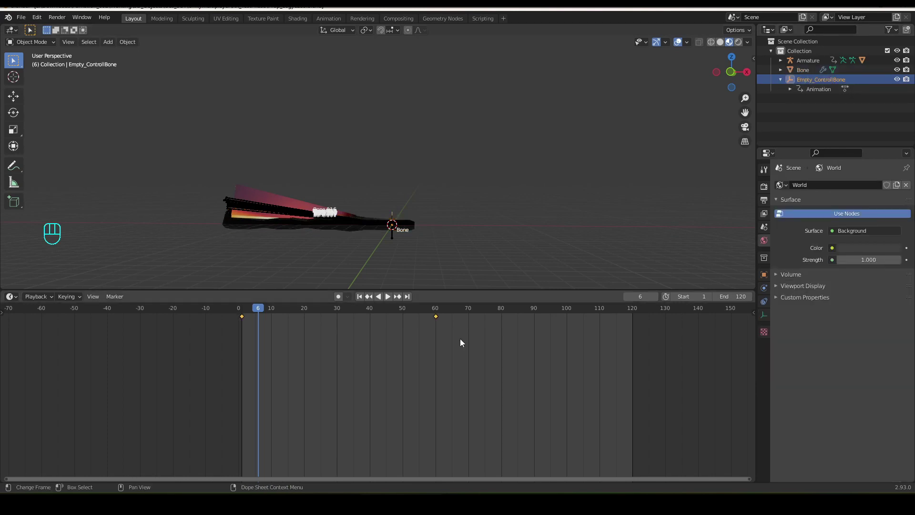
left_click(268, 321)
key("ctrl+c")
left_click(409, 298)
key("ctrl+v")
left_click_drag(249, 315, 633, 361)
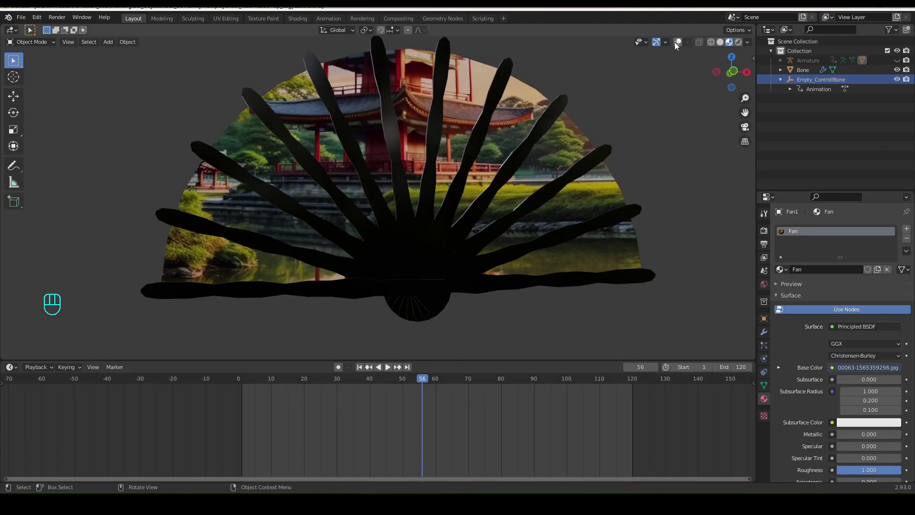
- Scale the bottom strip of the Bone rib mesh down along Z in Edit Mode
left_click_drag(329, 245, 348, 240)
key("Tab")
left_click_drag(323, 284, 309, 299)
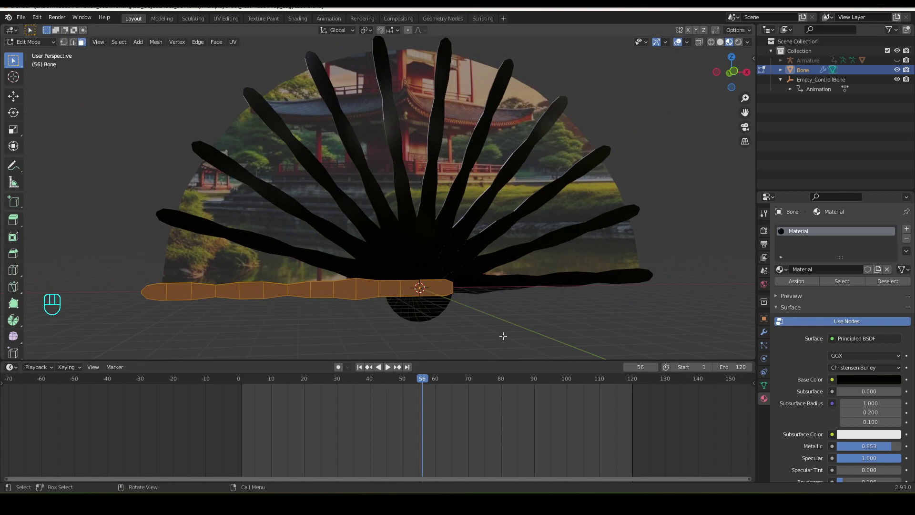
key("s")
key("z")
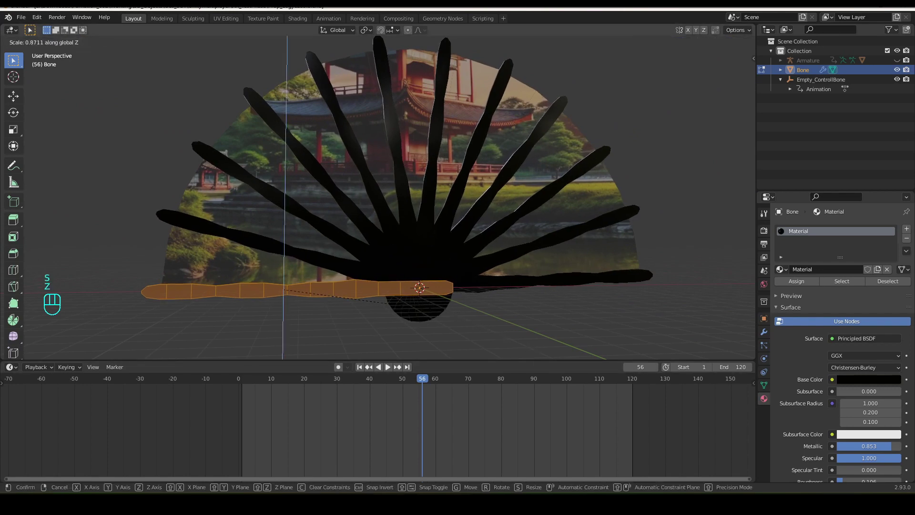
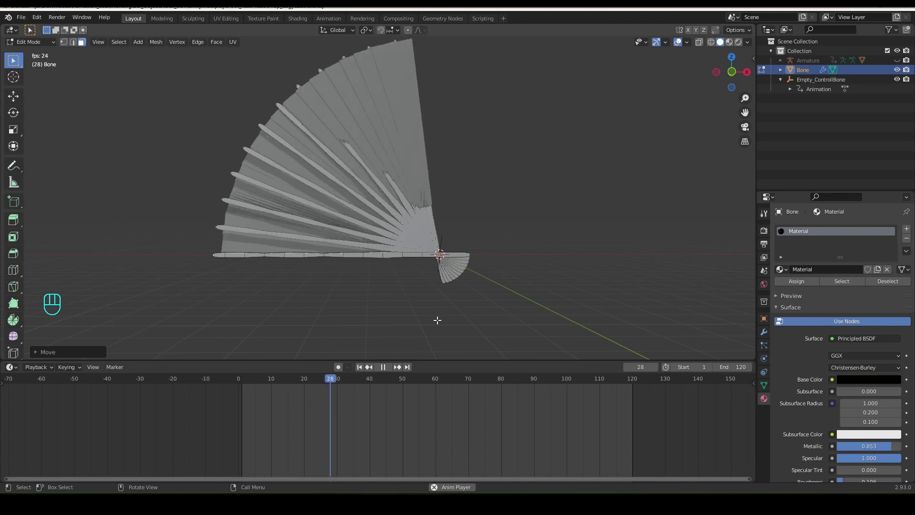
- Finish the rib edit and view the fan in Material Preview with its pagoda texture
left_click_drag(732, 47, 513, 283)
key("Tab")
left_click(531, 250)
left_click_drag(524, 250, 519, 257)
left_click_drag(501, 275, 459, 303)
left_click_drag(441, 310, 454, 306)
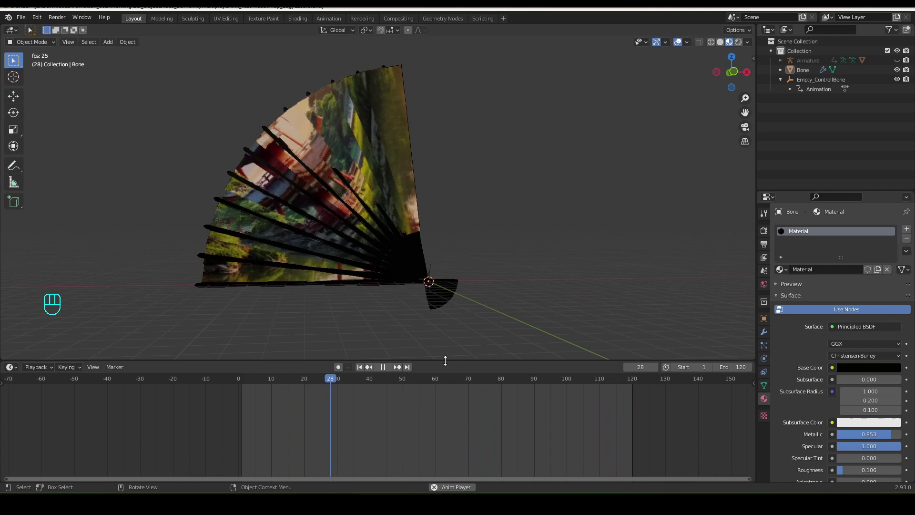
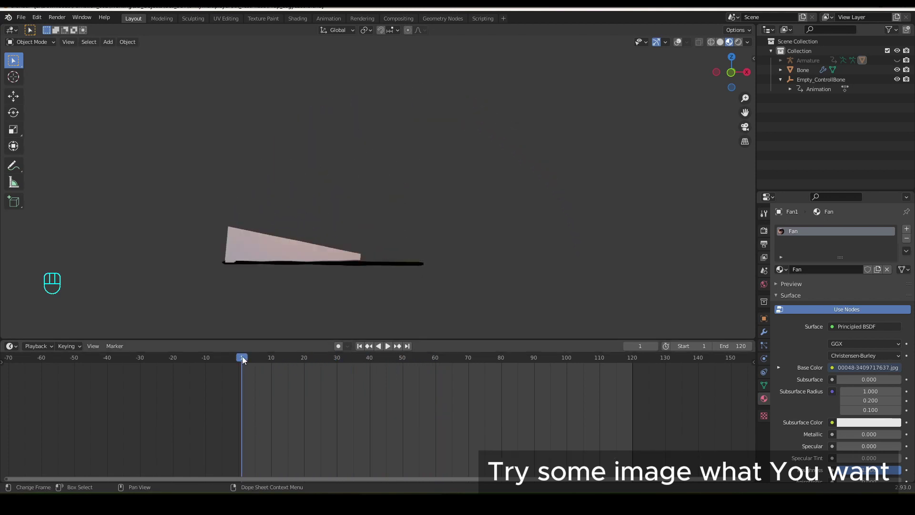
- Scrub the timeline back to the folded start of the animation
left_click_drag(246, 359, 247, 443)
left_click_drag(260, 362, 244, 440)
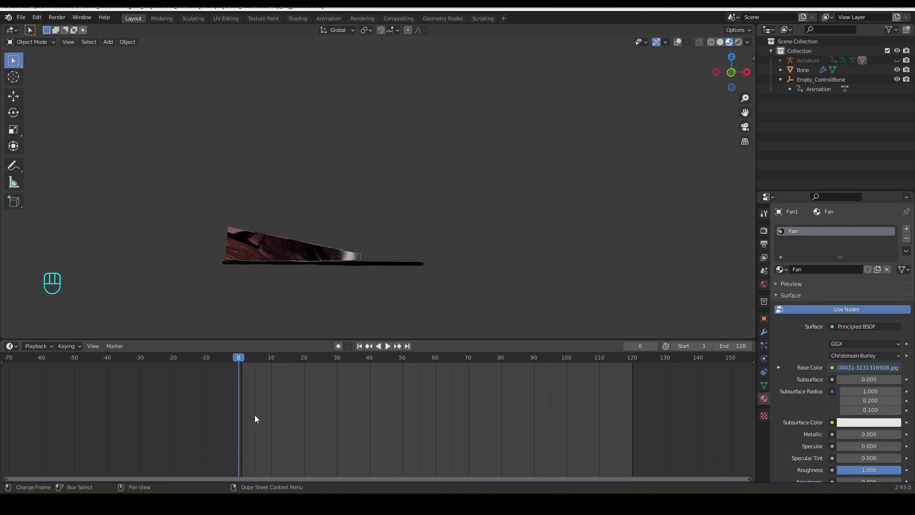
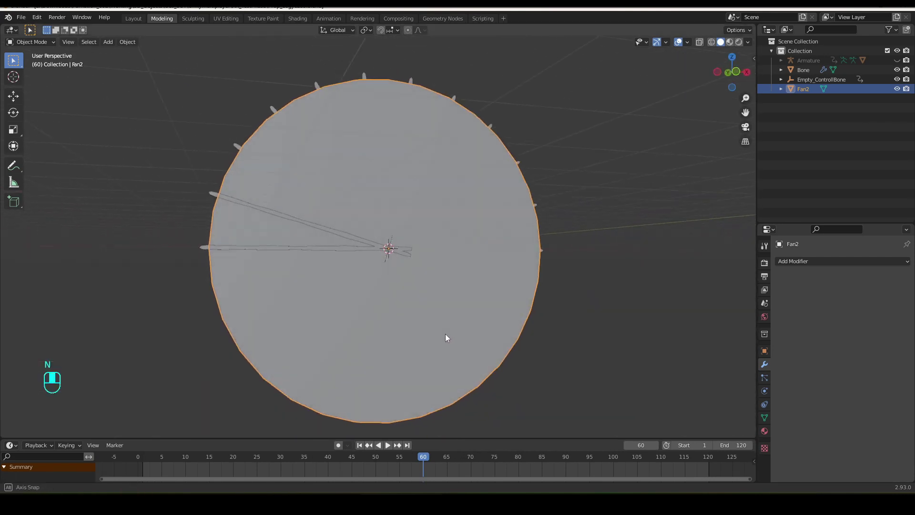
- Enter Edit Mode on the Fan2 disc to start insetting its rim faces
middle_click(604, 207)
middle_click(498, 275)
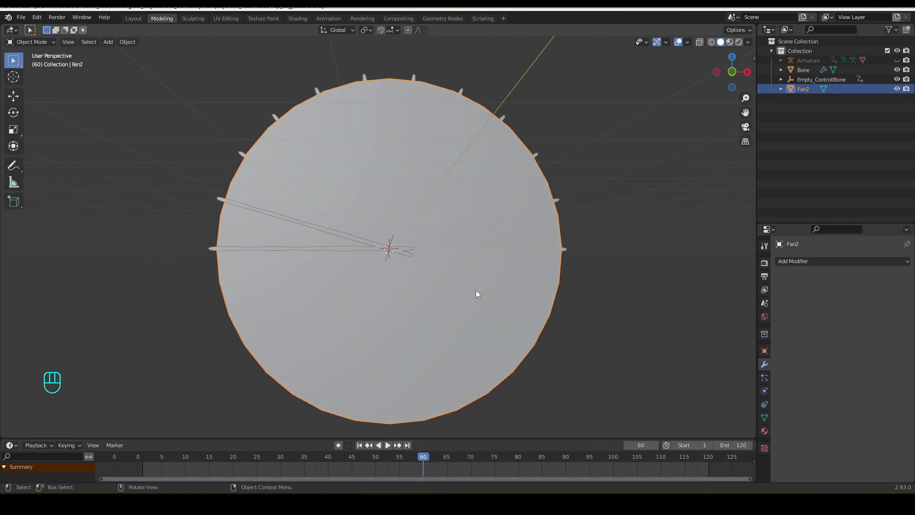
key("Tab")
middle_click(440, 306)
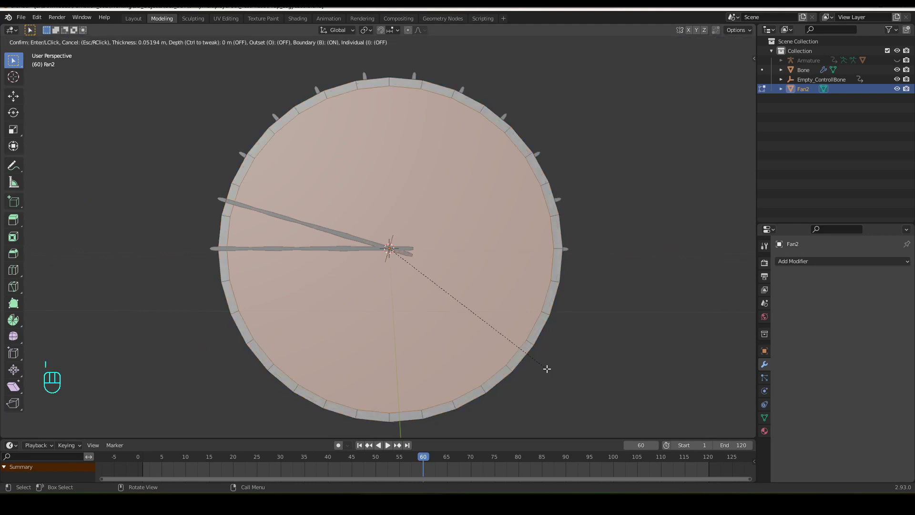
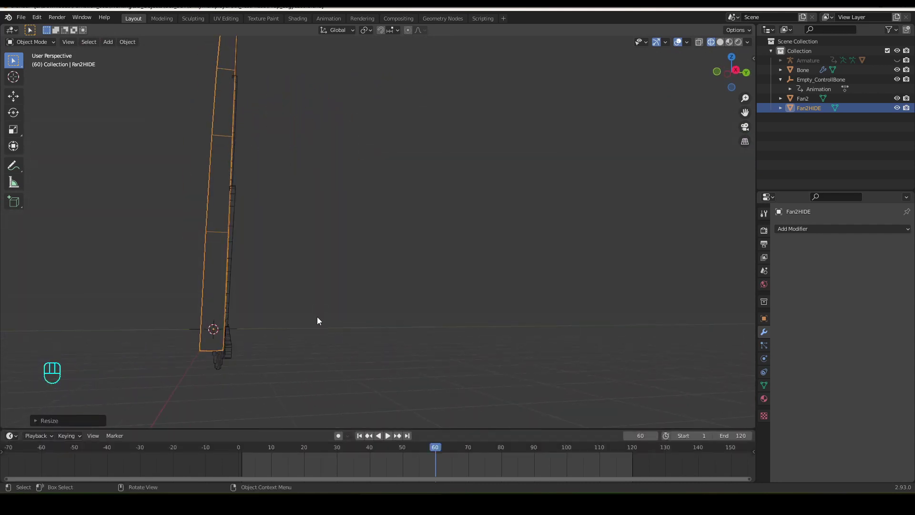
- Slide Fan2HIDE along the Y axis and confirm its new position
key("s")
key("y")
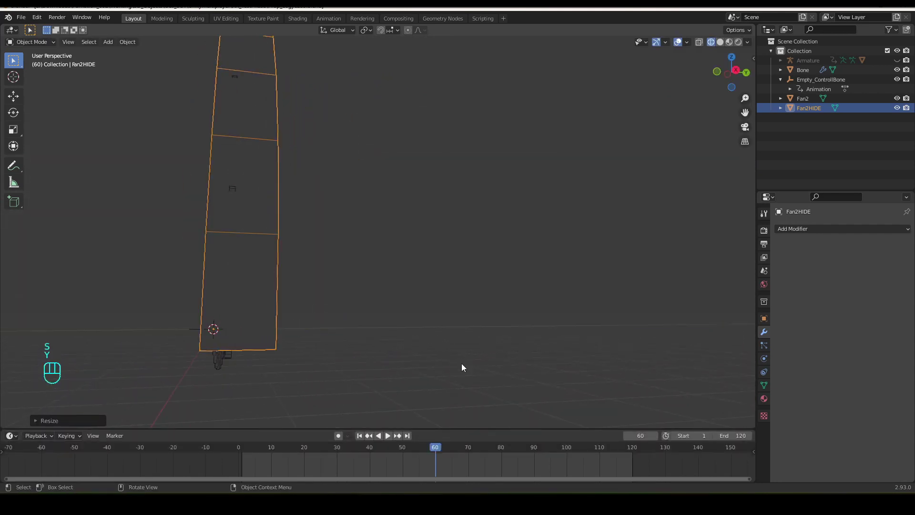
key("g")
key("y")
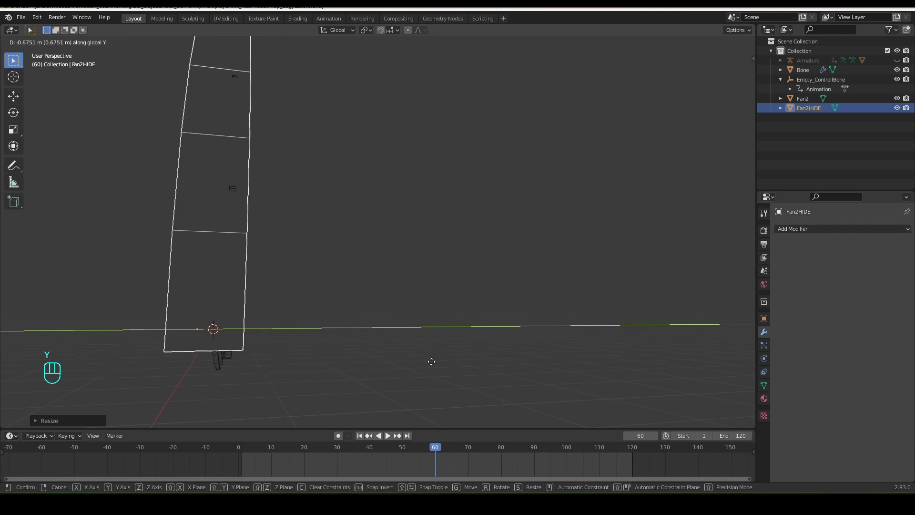
left_click_drag(341, 344, 412, 347)
key("ctrl+a")
- From front view, try rotating Fan2HIDE 180° about Y, then undo it
left_click_drag(397, 345, 477, 343)
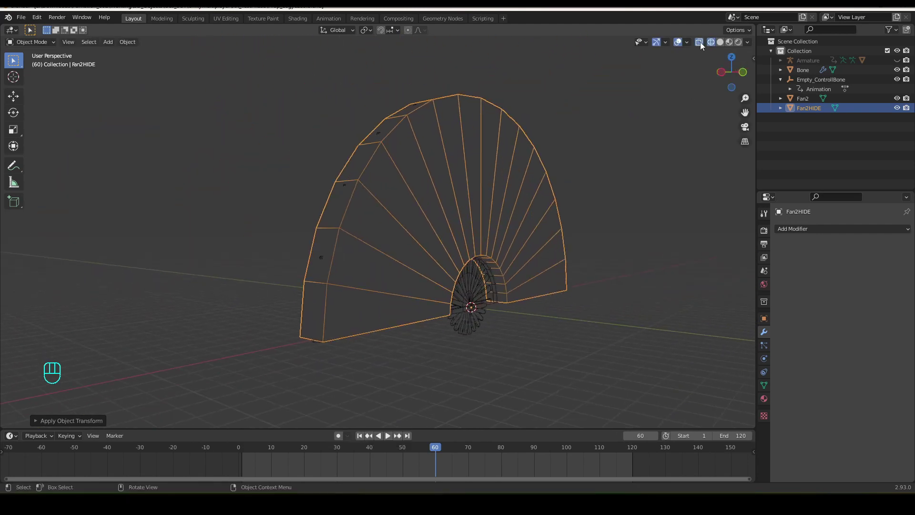
left_click_drag(548, 205, 418, 206)
left_click_drag(410, 204, 482, 212)
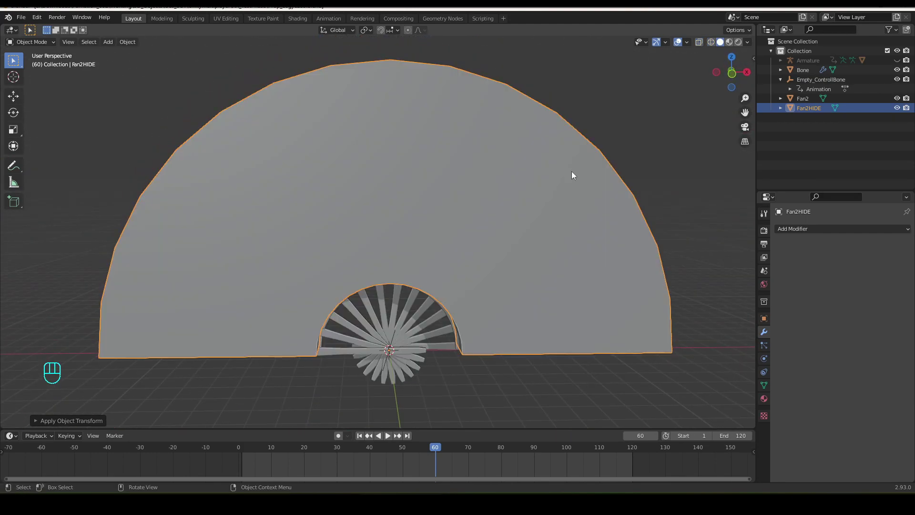
middle_click(403, 271)
middle_click(444, 299)
key("KP_7")
key("KP_1")
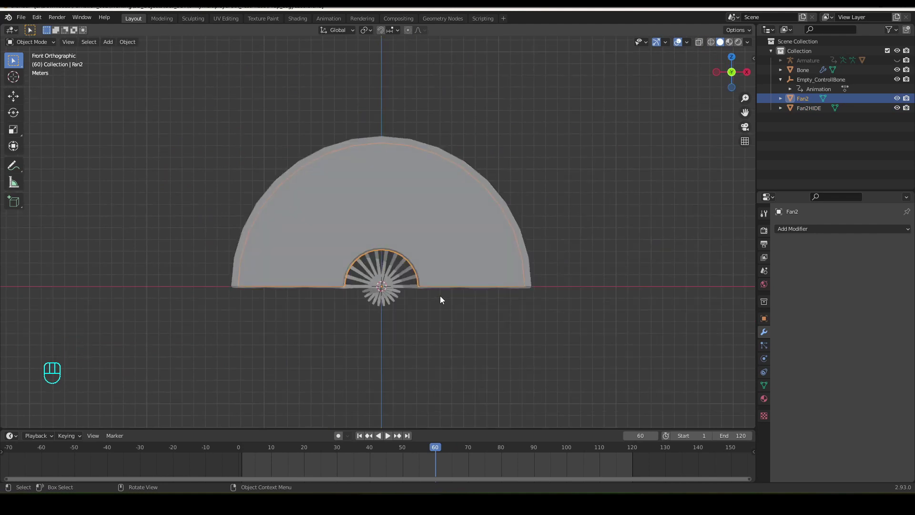
key("r")
key("y")
key("KP_1")
key("KP_8")
key("KP_0")
key("KP_Enter")
key("ctrl+z")
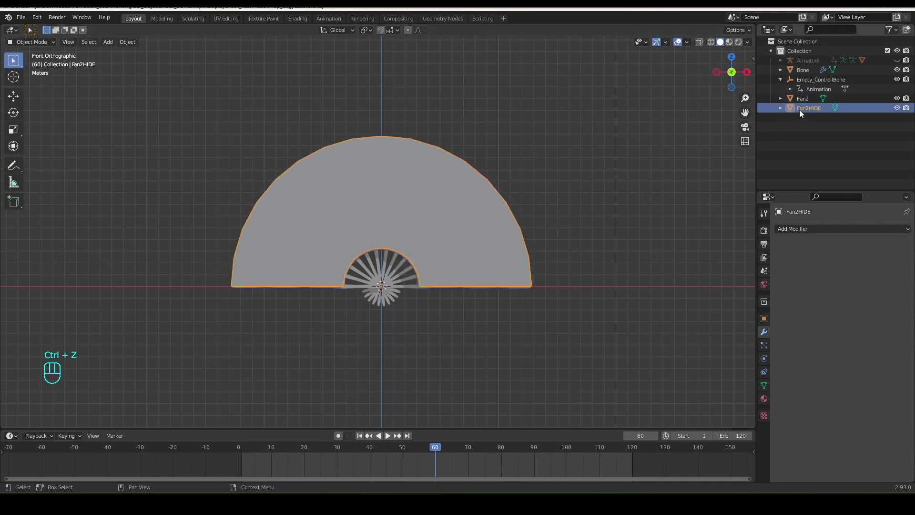
- Rotate Fan2HIDE 180° about Y below the hub and move the timeline to frame 60
key("r")
key("y")
key("KP_1")
key("KP_8")
key("KP_0")
key("KP_Enter")
middle_click(451, 306)
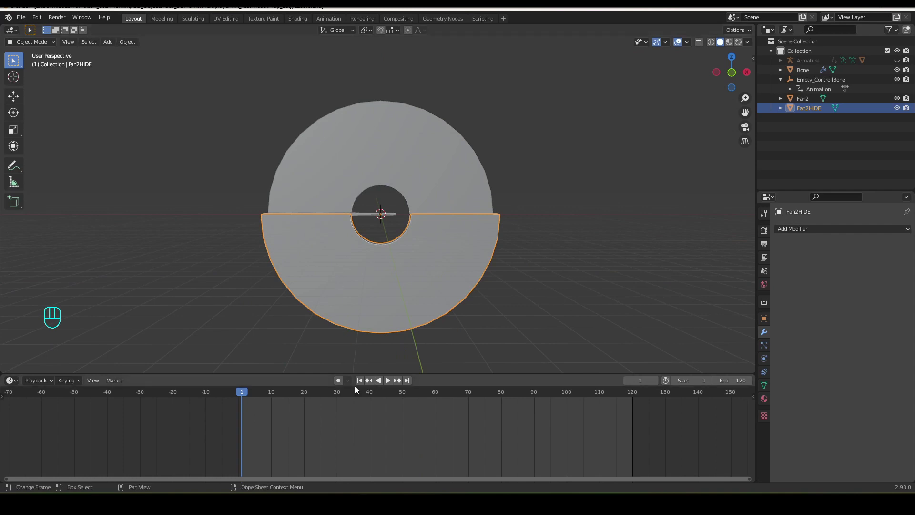
left_click_drag(339, 385, 439, 398)
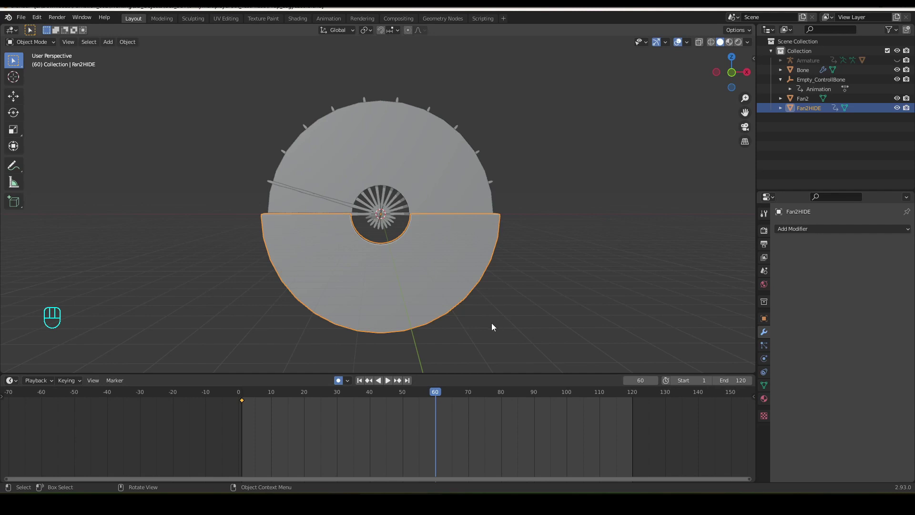
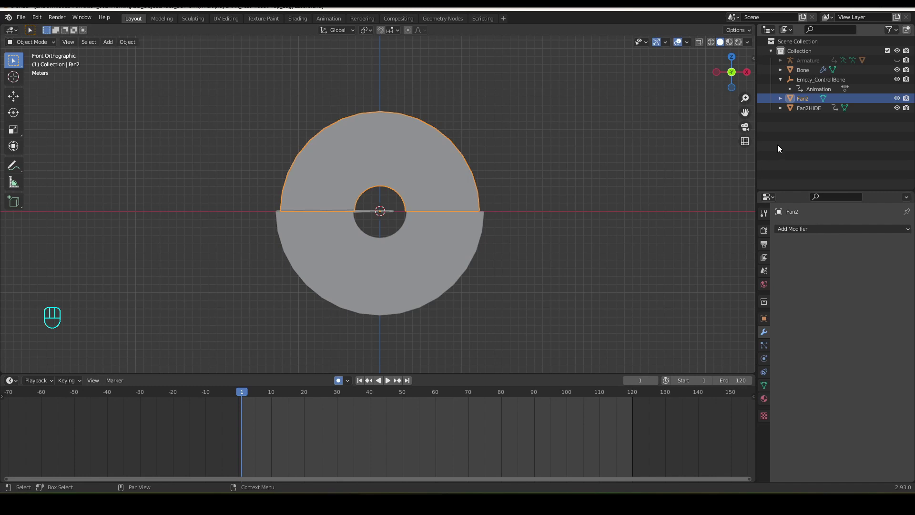
- Add a Boolean modifier on Fan2 with Fan2HIDE as the cutting object
left_click_drag(805, 234, 721, 279)
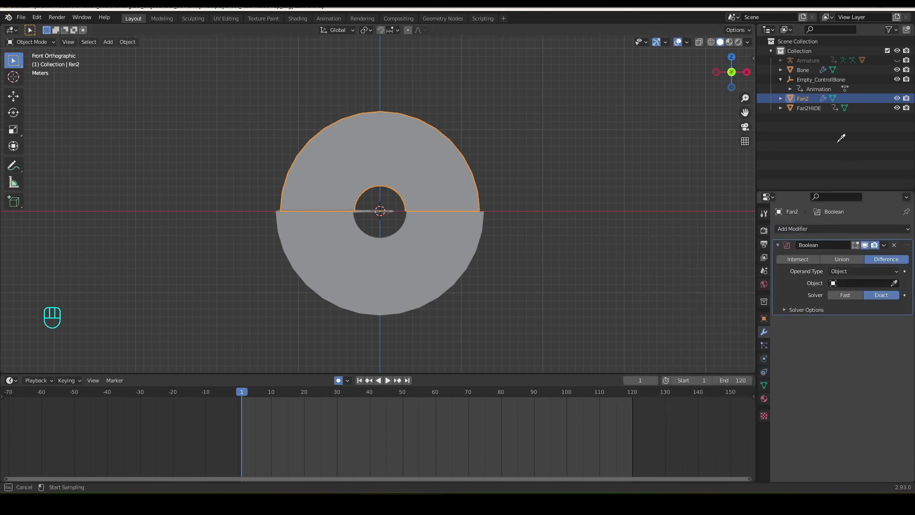
left_click_drag(250, 396, 317, 394)
left_click(898, 112)
left_click_drag(321, 394, 297, 449)
left_click(798, 265)
left_click_drag(303, 396, 345, 430)
left_click(899, 110)
- Set the Boolean to Intersect so only Fan2's overlap with the cutter remains
left_click(715, 46)
left_click_drag(337, 399, 263, 478)
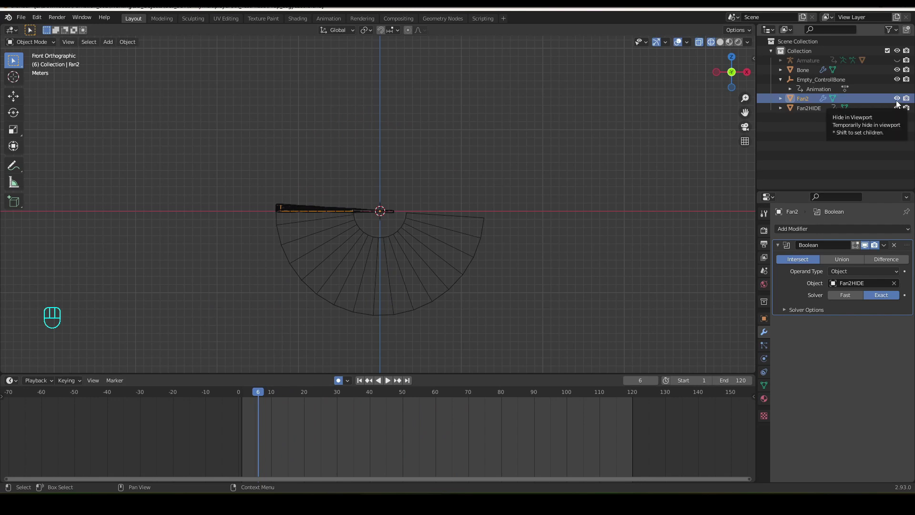
double_click(902, 110)
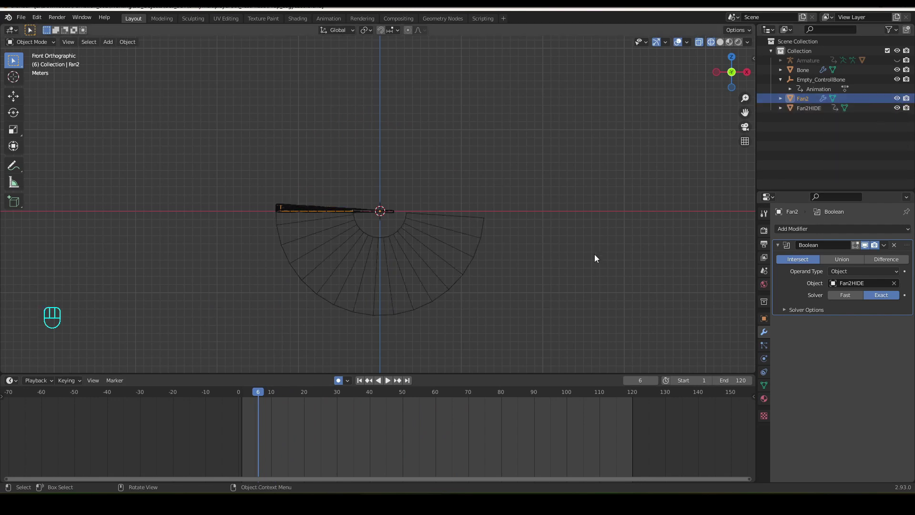
left_click(727, 45)
- Copy the pose to the animation's last frame and hide the Fan2HIDE cutter
left_click_drag(277, 399, 431, 409)
left_click_drag(258, 413, 223, 402)
key("ctrl+c")
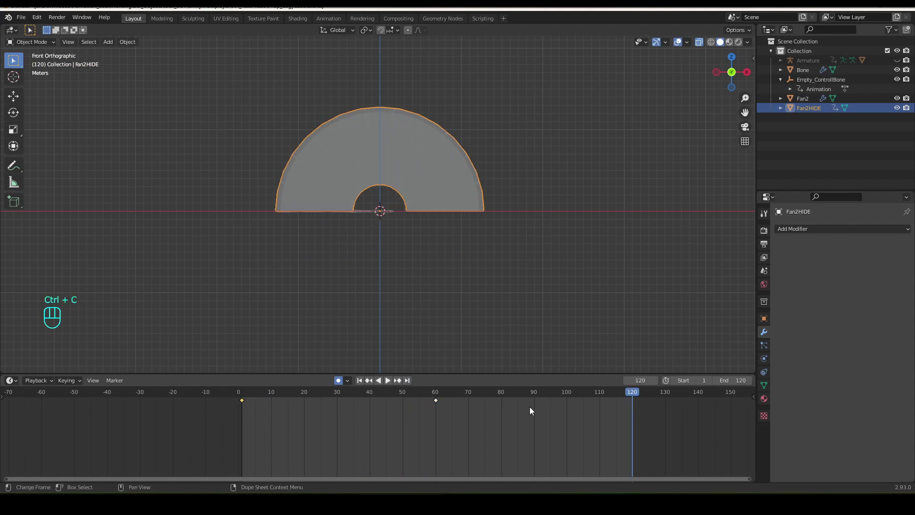
key("ctrl+v")
left_click_drag(255, 399, 626, 427)
left_click(897, 113)
- Play the textured Fan2's fold animation twice, then stop playback
key("space")
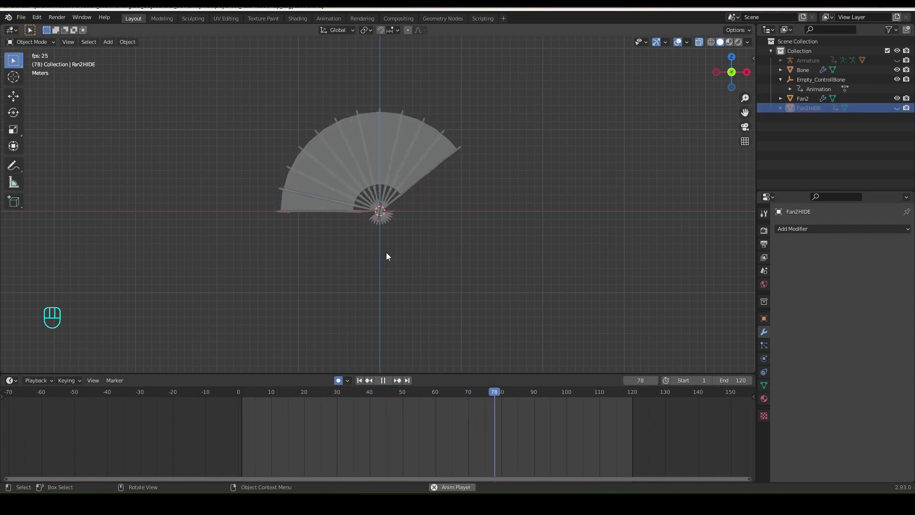
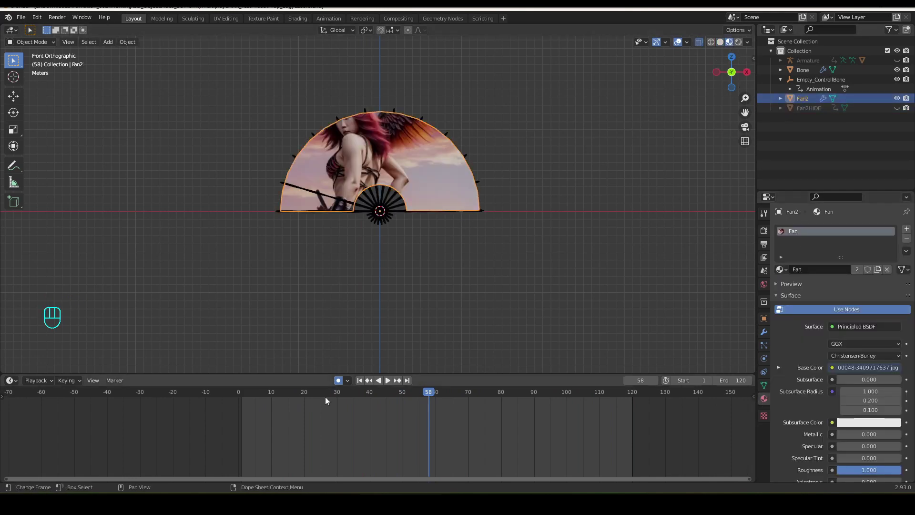
left_click(253, 399)
key("space")
left_click(638, 198)
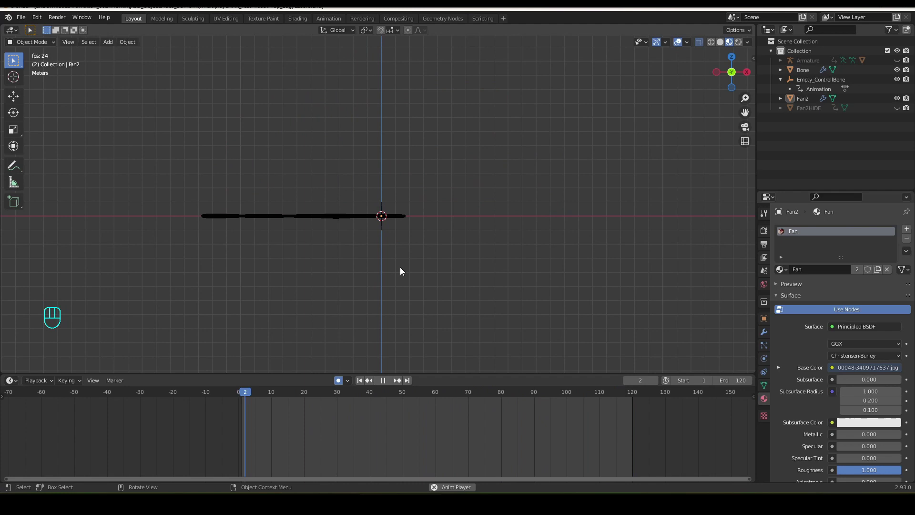
key("space")
- Move Fan2 about half a metre along Y with Auto Keying recording it
left_click(425, 396)
left_click_drag(481, 327, 416, 337)
left_click_drag(395, 244, 390, 243)
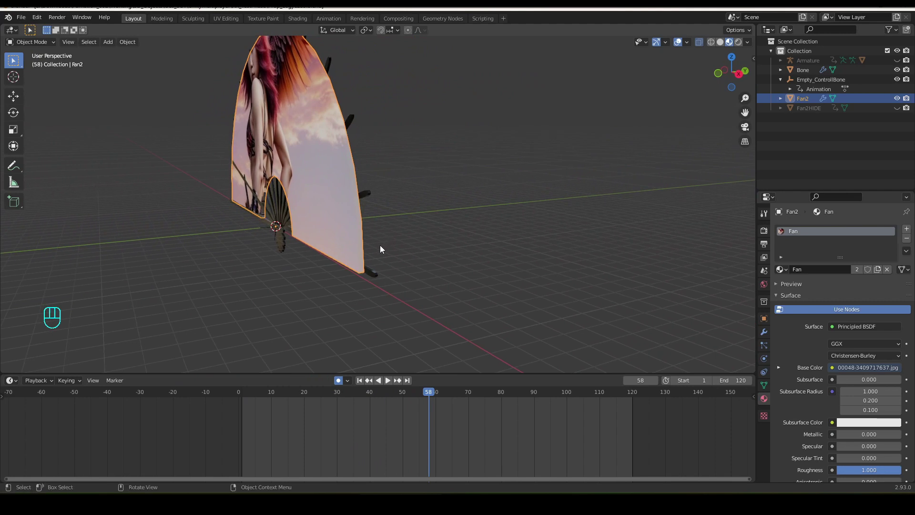
key("s")
key("y")
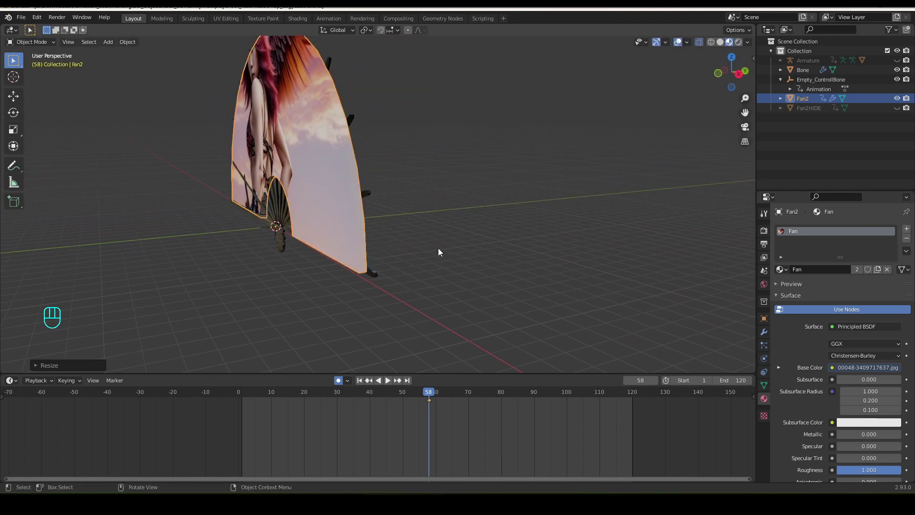
key("g")
key("y")
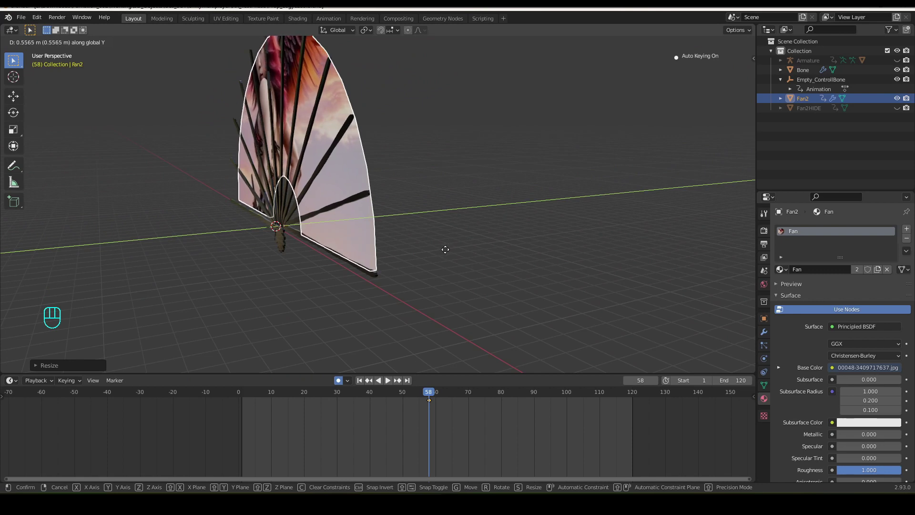
- Scrub the bone-rigged fan's fold animation back to frame zero
left_click_drag(439, 249, 503, 245)
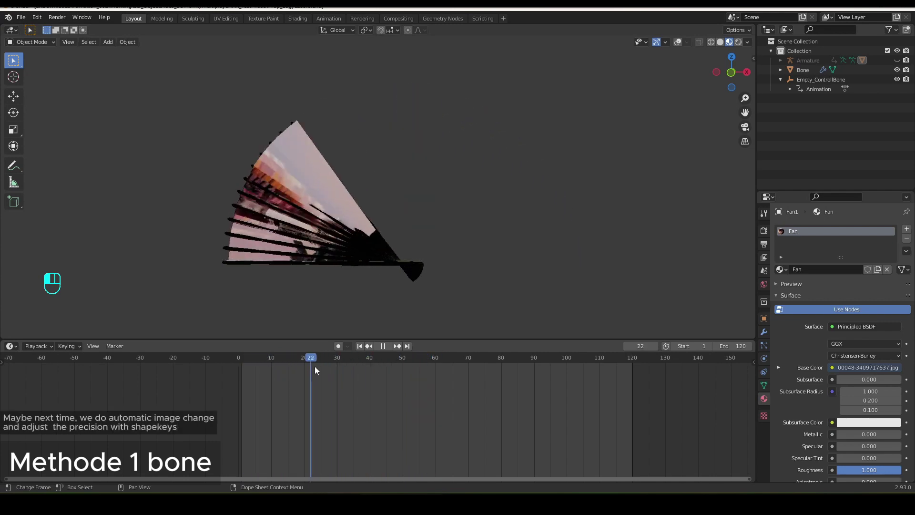
left_click_drag(450, 419, 243, 442)
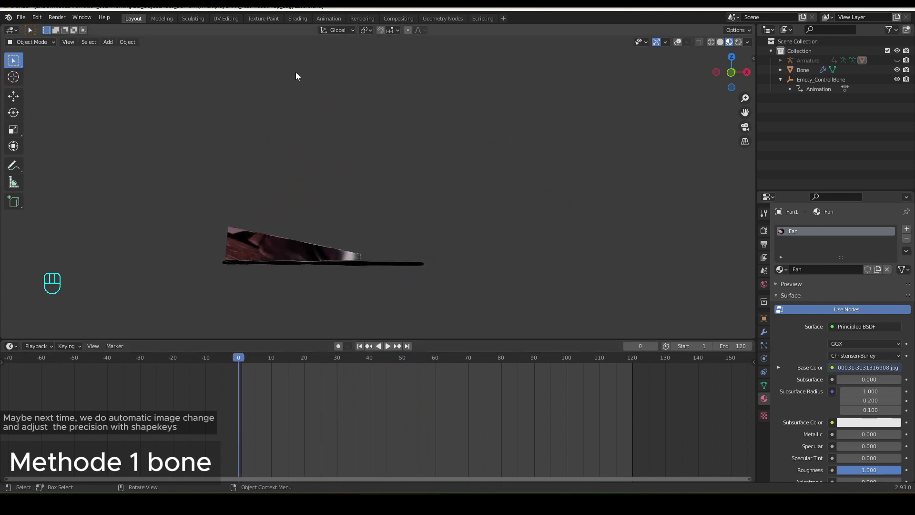